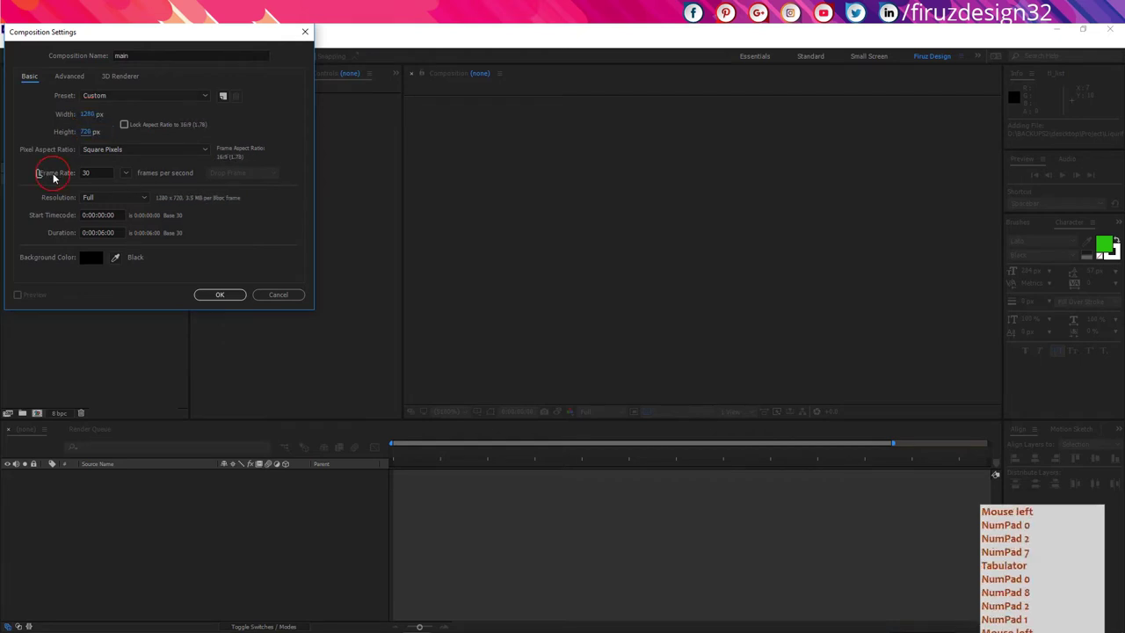
- Finish the Composition Settings values for main — 1280×720, 30 fps, 6 seconds — and confirm them
key(KP_0)
click(106, 183)
key(KP_2)
key(KP_7)
key(Tab)
key(KP_0)
key(KP_2)
key(KP_7)
click(229, 300)
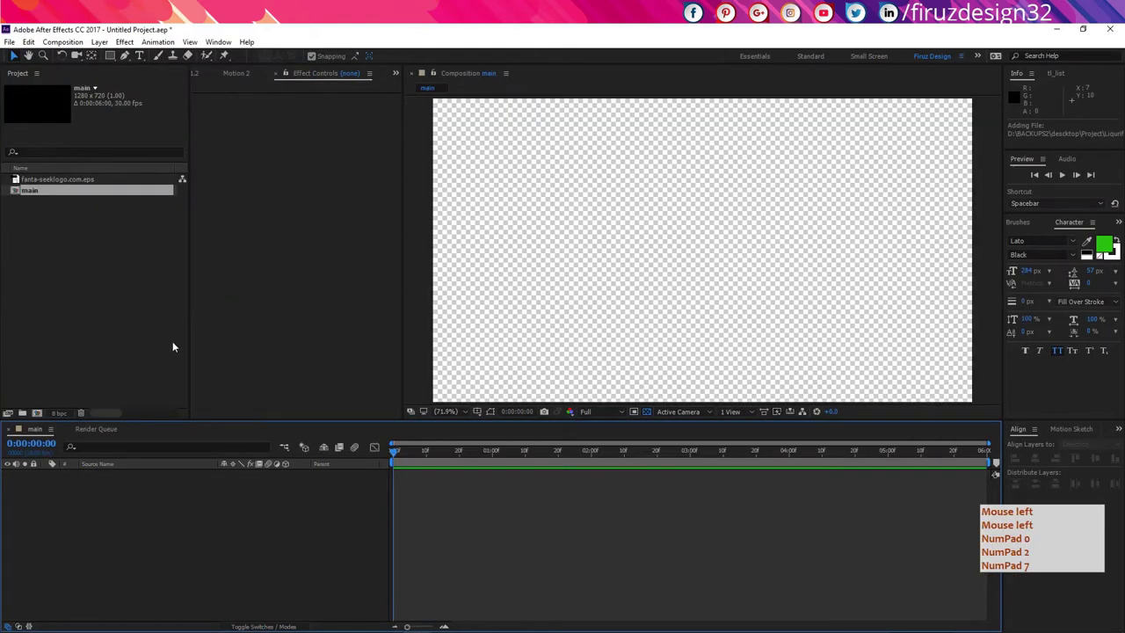
- Select the imported Fanta logo file in the Project panel
click(62, 373)
click(48, 181)
- Place the Fanta logo in the main timeline and start a new solid layer
click(57, 184)
double_click(146, 565)
key(y)
click(151, 566)
key(y)
click(151, 565)
key(y)
click(151, 566)
click(168, 554)
- Create the solid with dark purple colour 1D0728
click(138, 232)
click(131, 234)
click(251, 225)
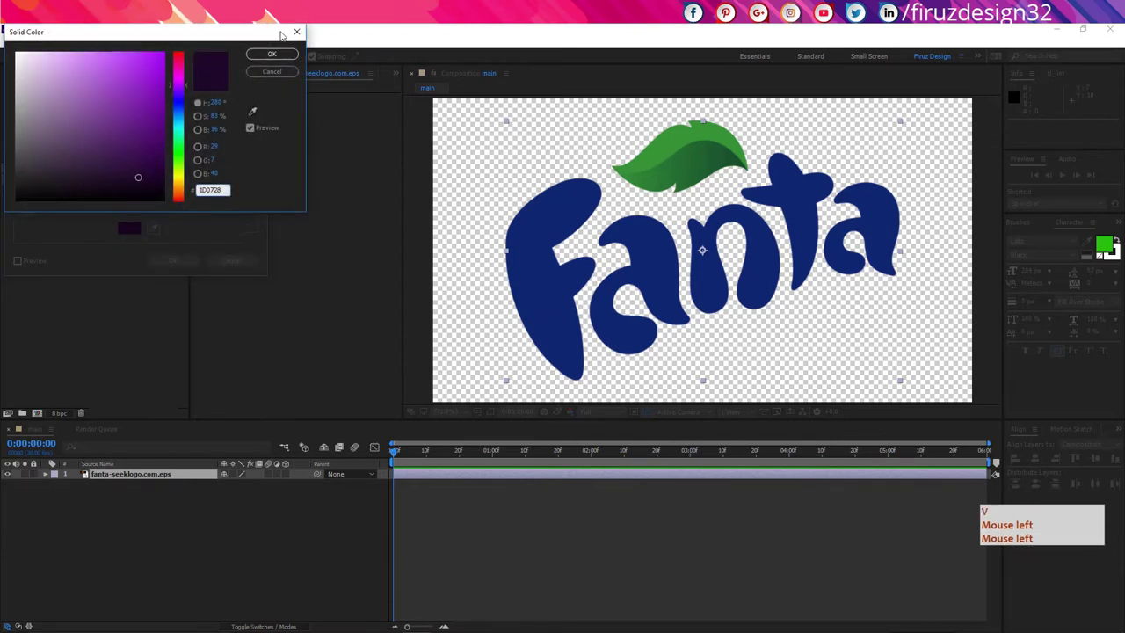
click(770, 184)
click(770, 183)
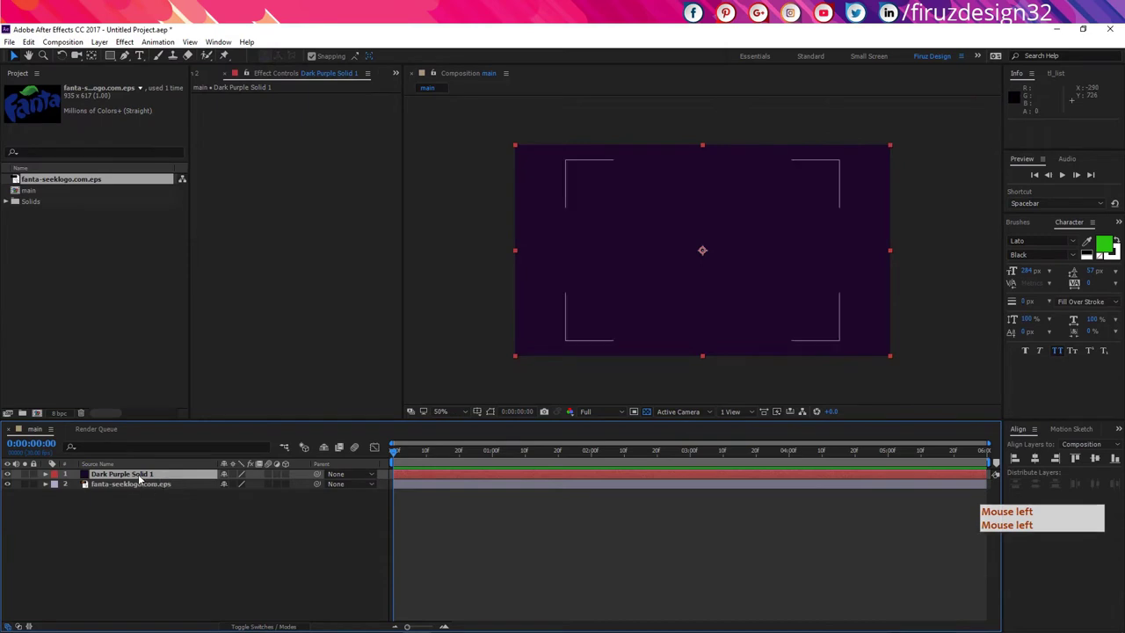
- Move the purple solid below the logo layer as the background
click(142, 482)
click(143, 511)
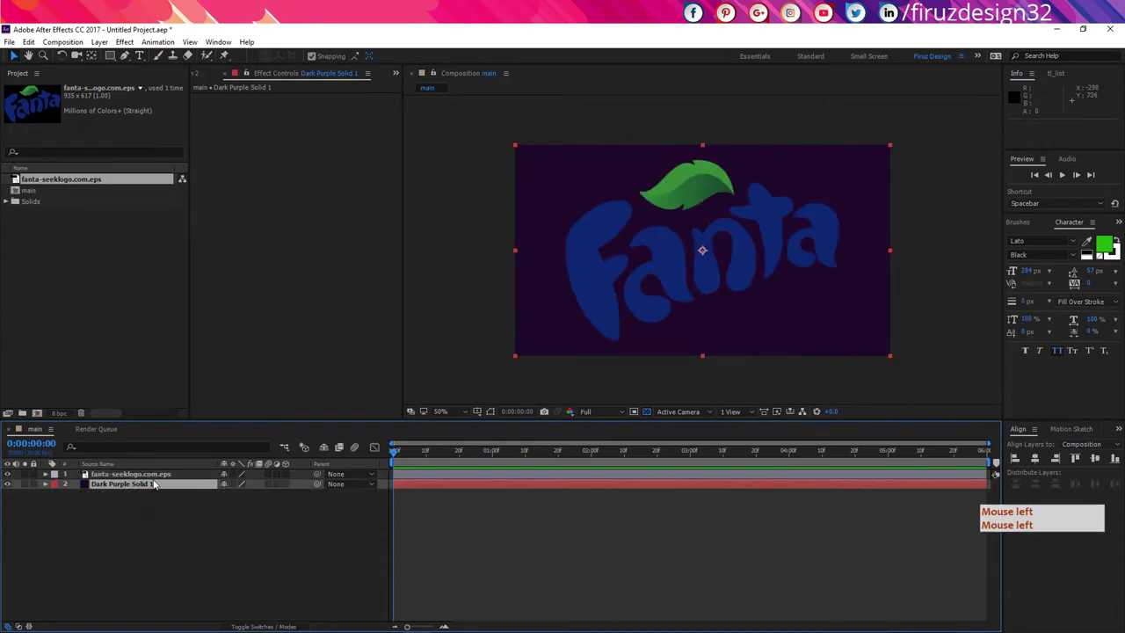
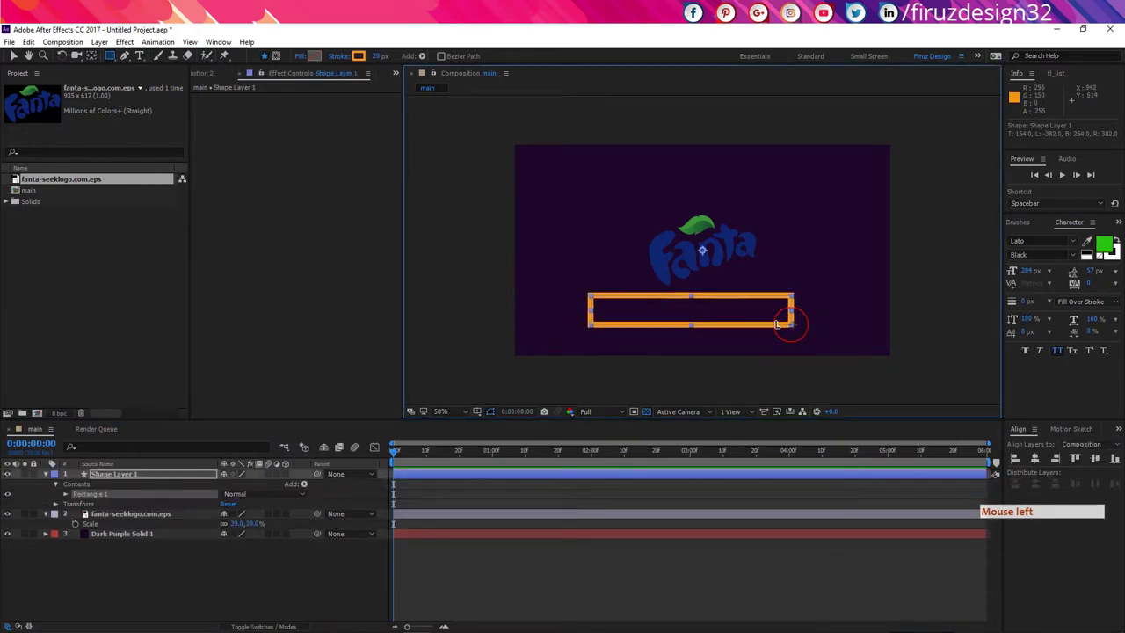
- Give the rectangle no stroke and an orange FF9600 fill, then collapse its properties
click(362, 63)
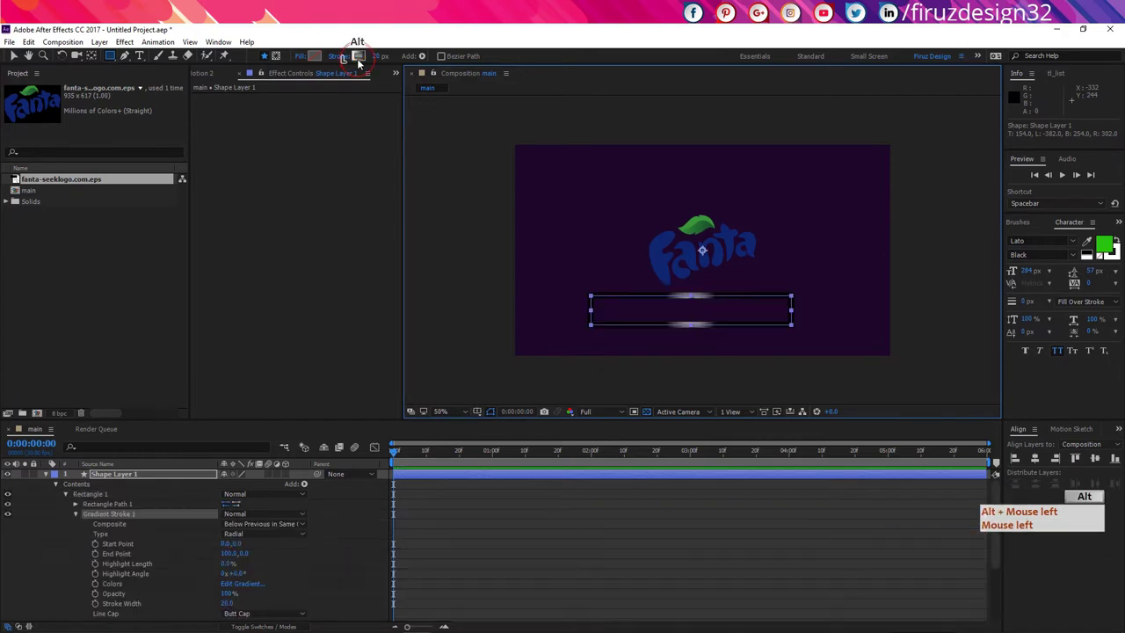
click(362, 63)
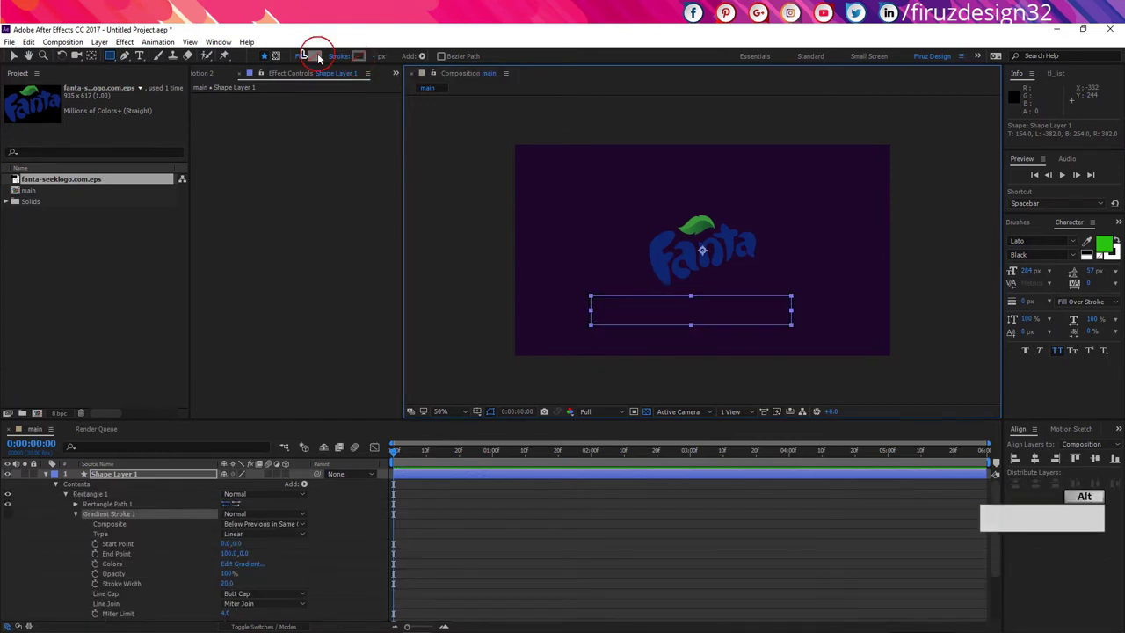
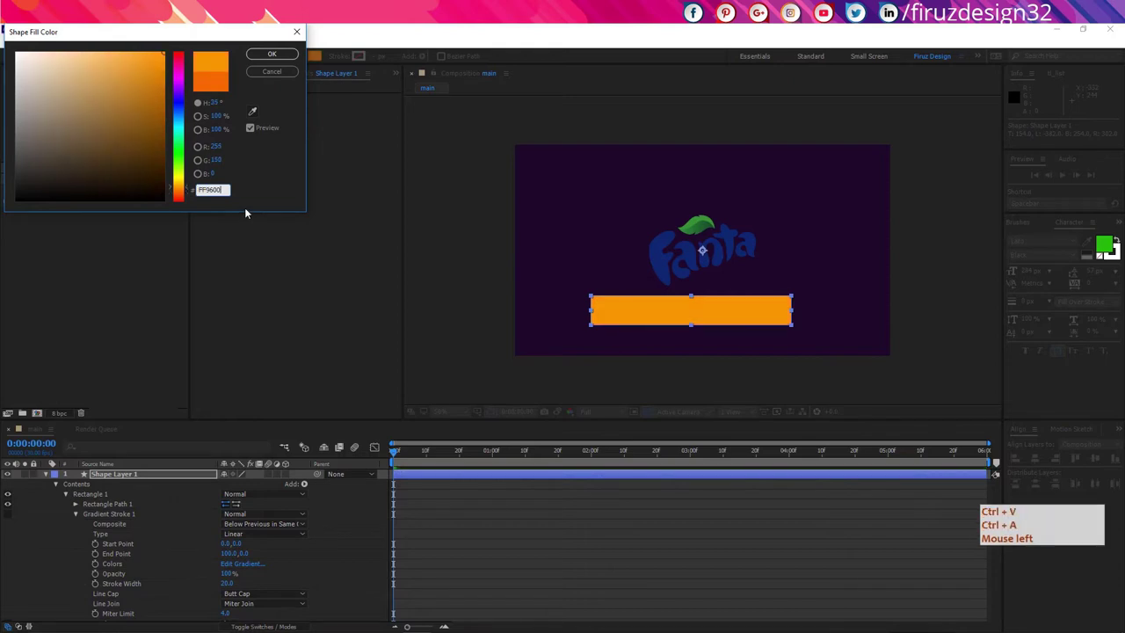
key(Return)
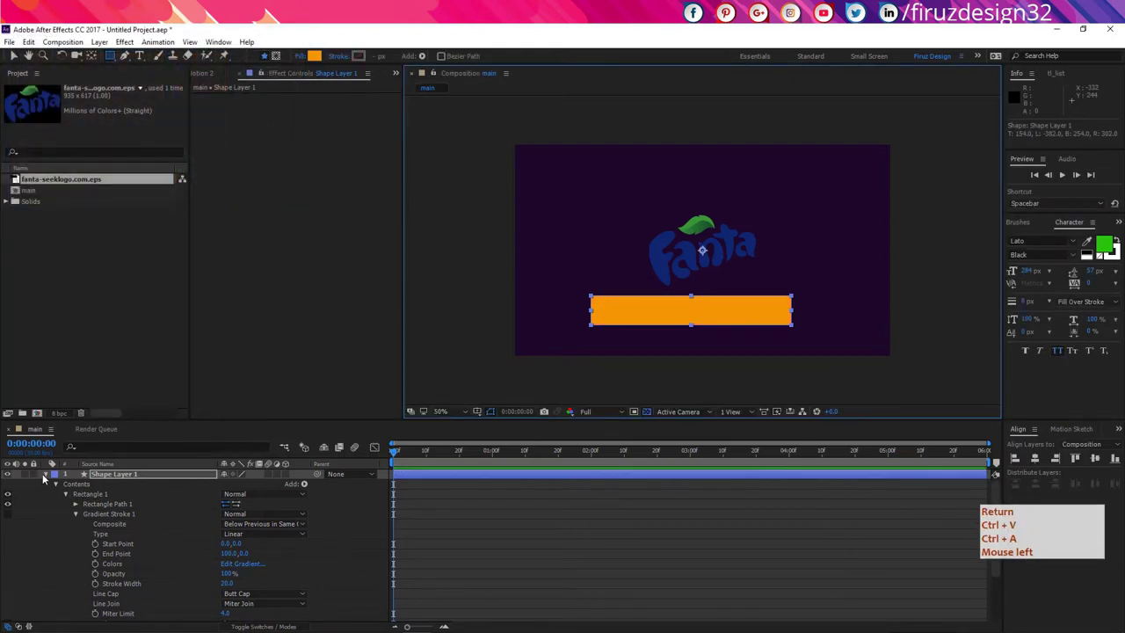
click(45, 478)
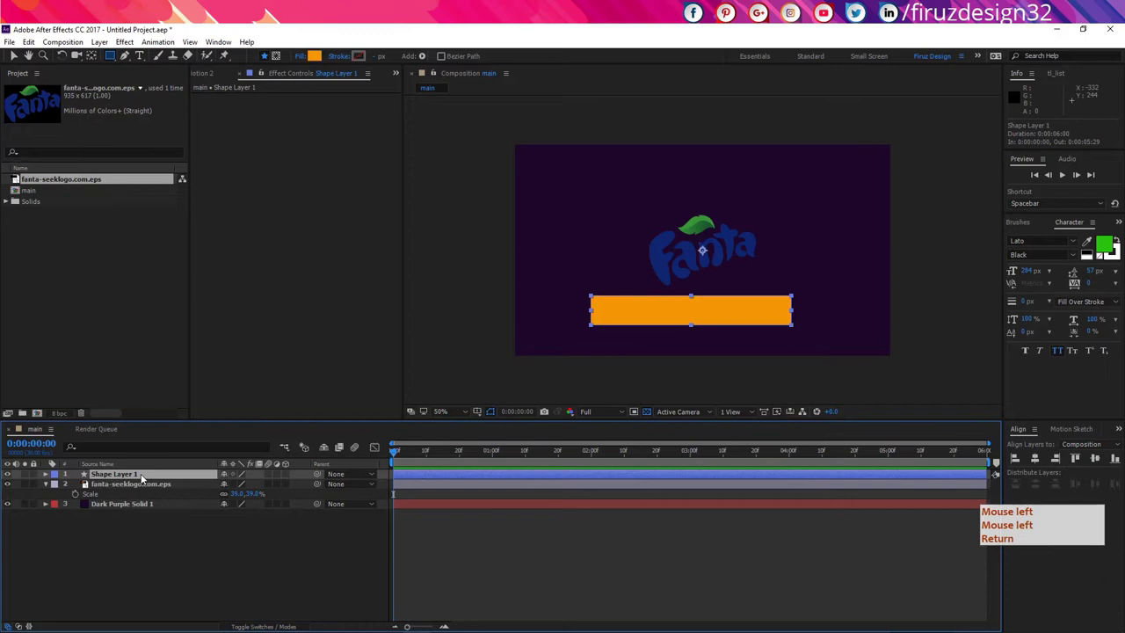
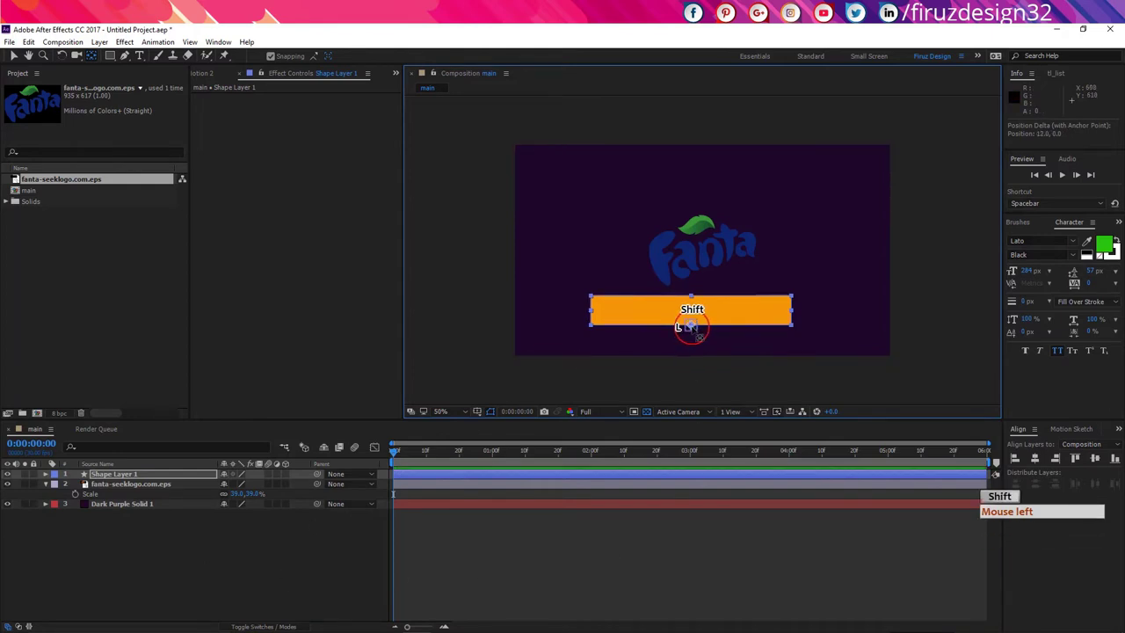
- Snap the rectangle's anchor point to its bottom-centre edge and reveal its Scale property at 100%
click(154, 583)
click(136, 478)
key(s)
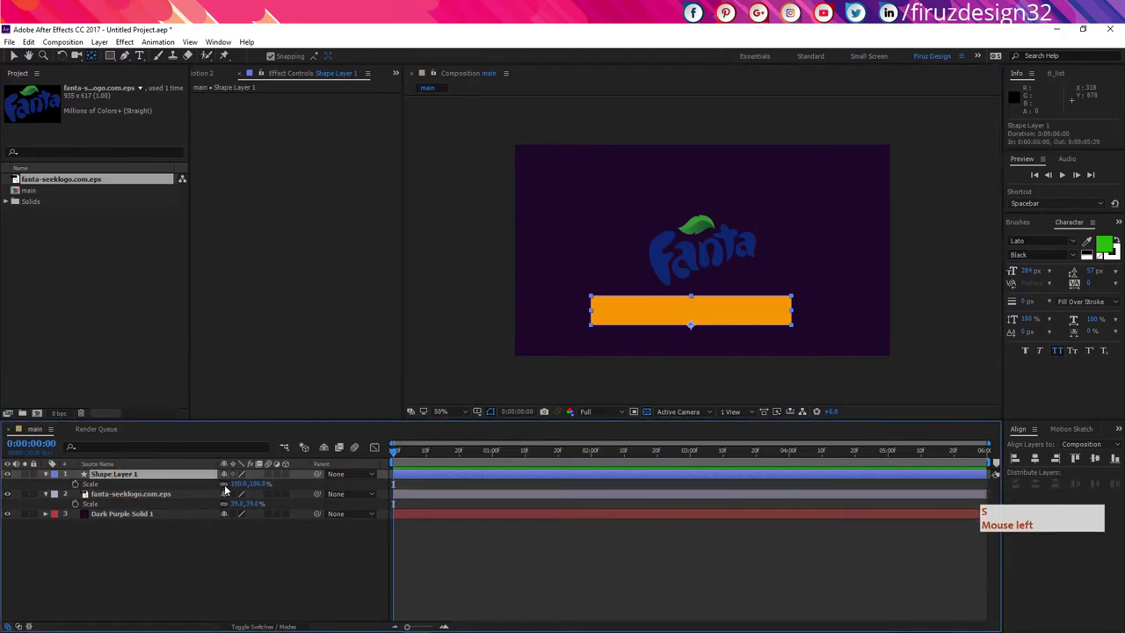
key(s)
click(227, 490)
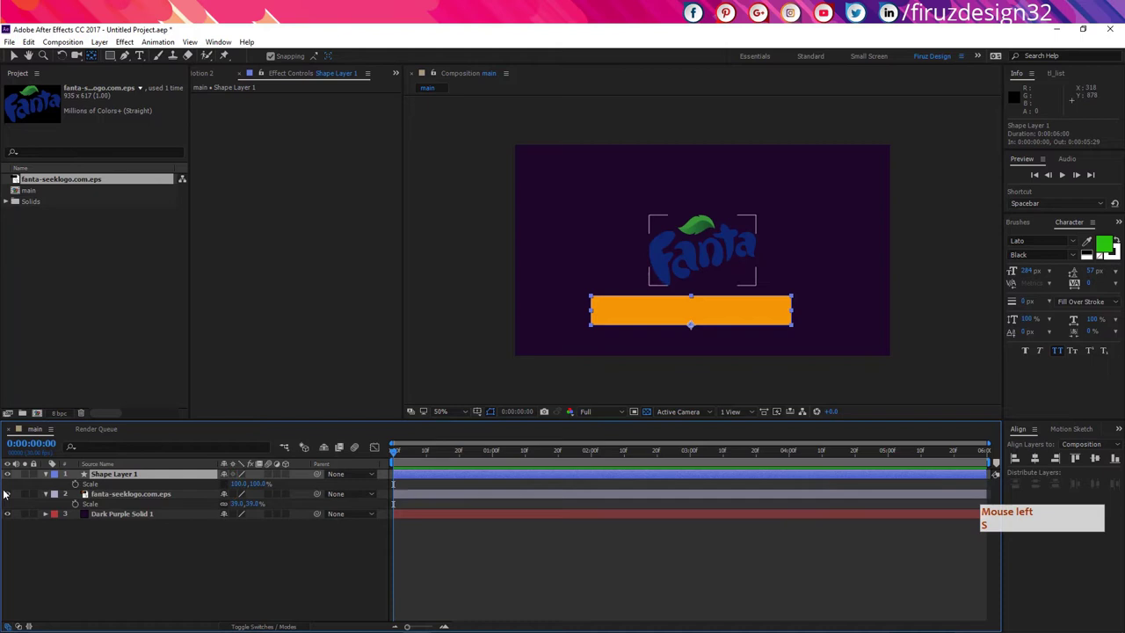
click(76, 488)
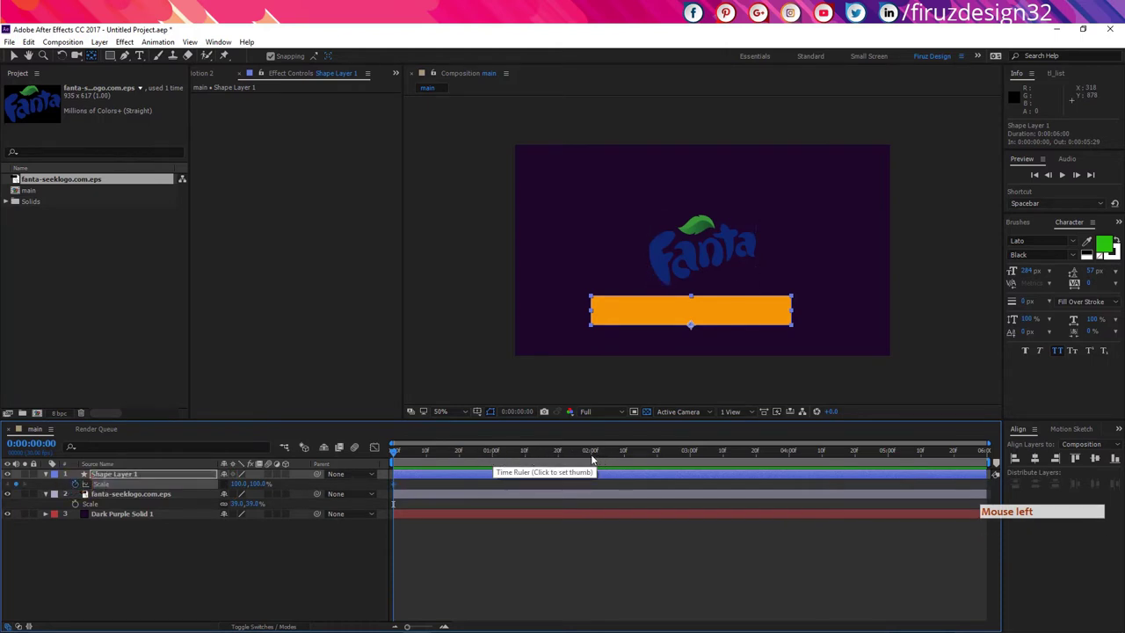
- Keyframe the rectangle's scale from 100% at 0 to 100×480% at 2:15 with 52% opacity
click(595, 460)
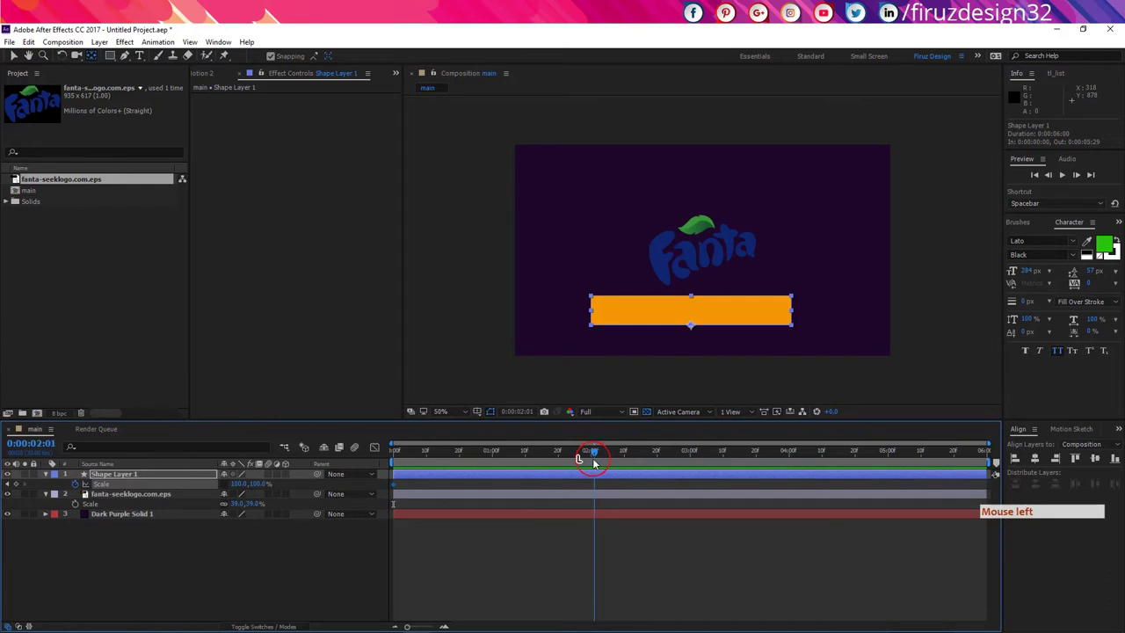
key(shift+Page_Down)
click(680, 592)
key(shift+Page_Down)
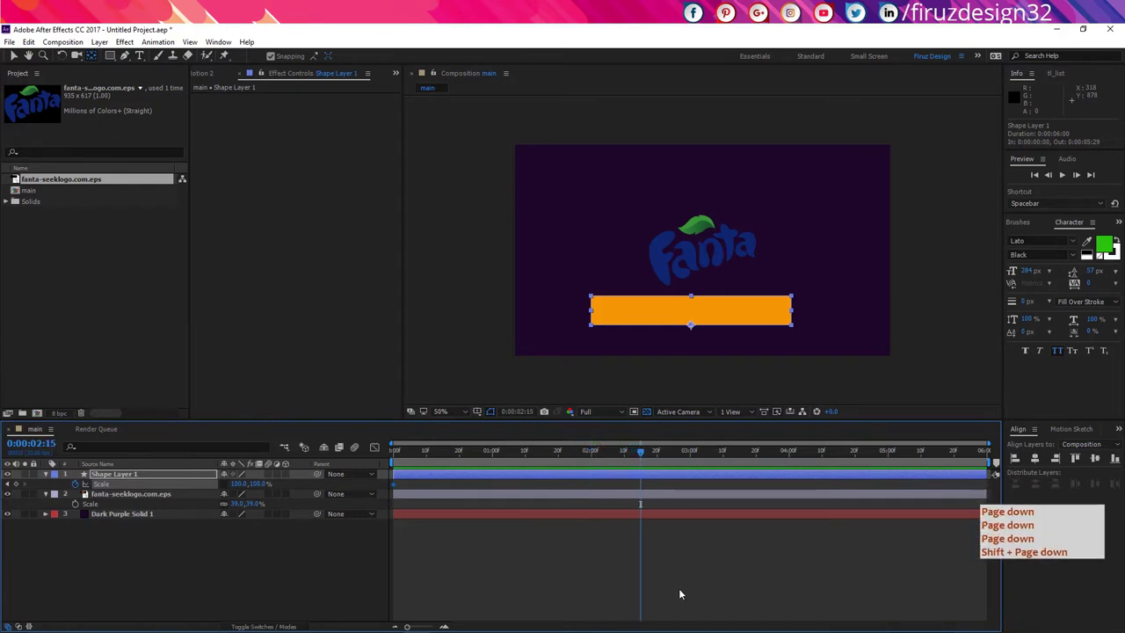
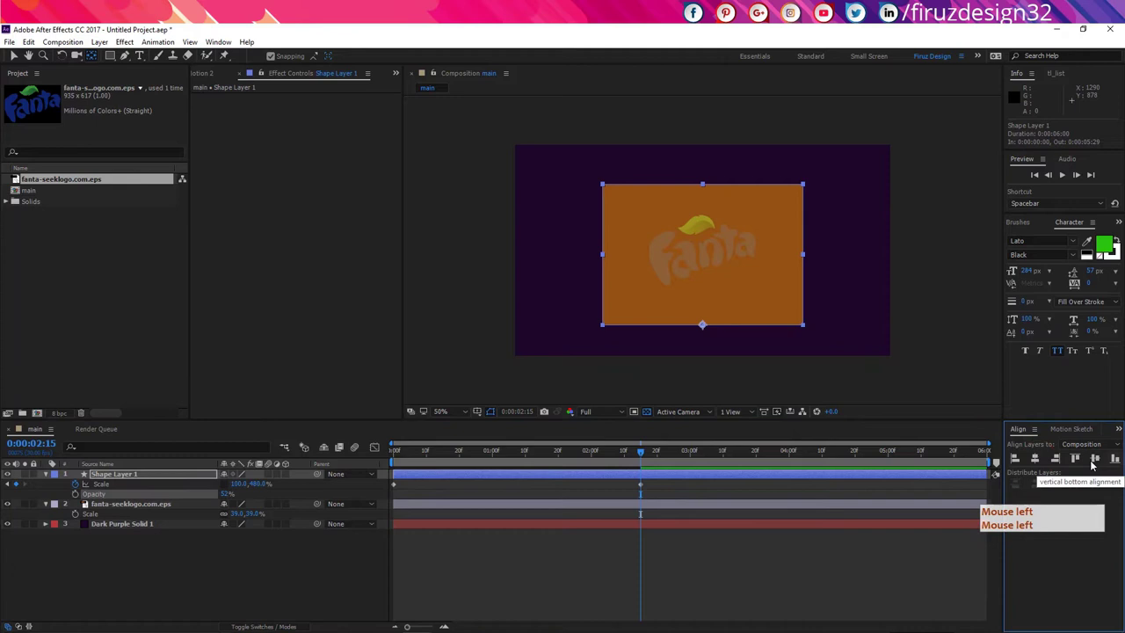
click(1102, 463)
click(664, 585)
key(ctrl+z)
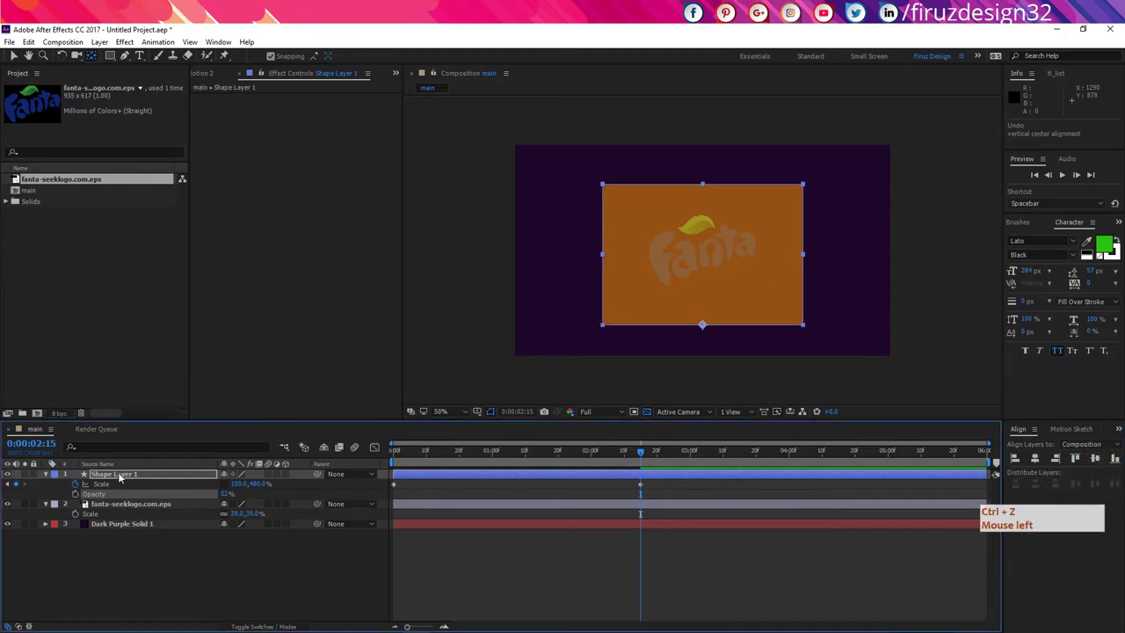
key(ctrl+z)
- Select the logo layer and scrub the time indicator to about 2:07 mid-stretch
click(123, 507)
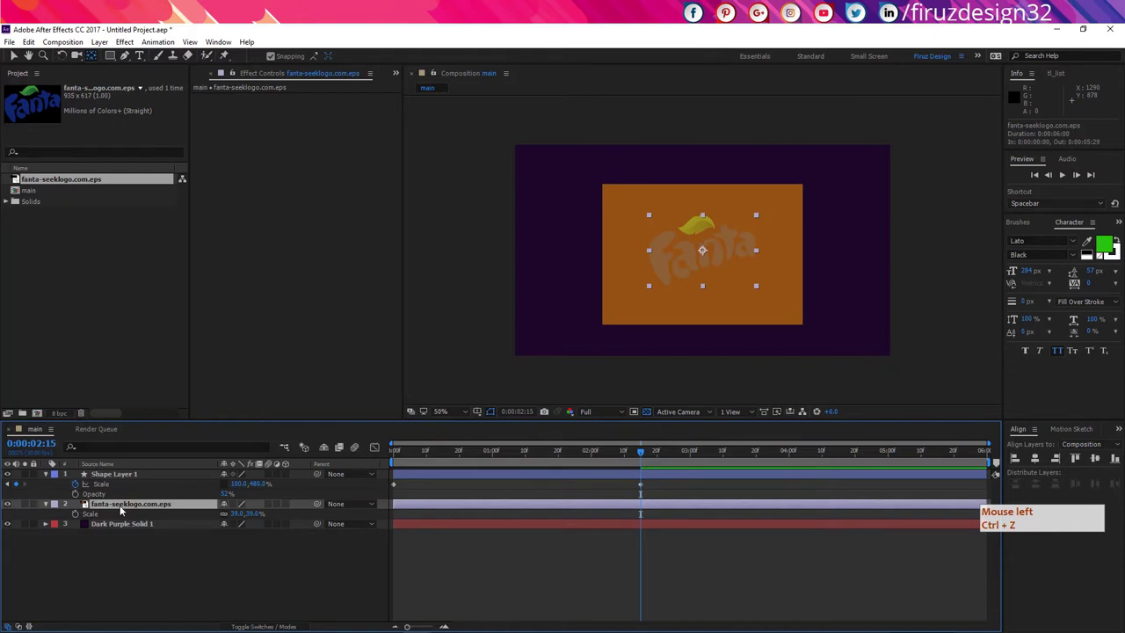
click(125, 511)
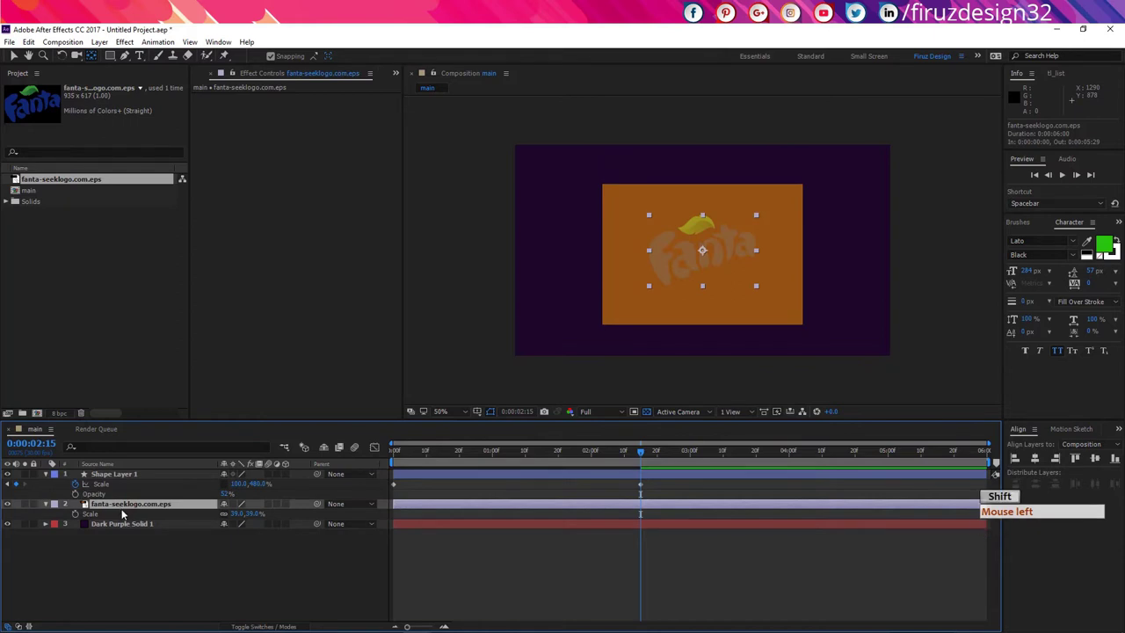
click(125, 512)
click(433, 547)
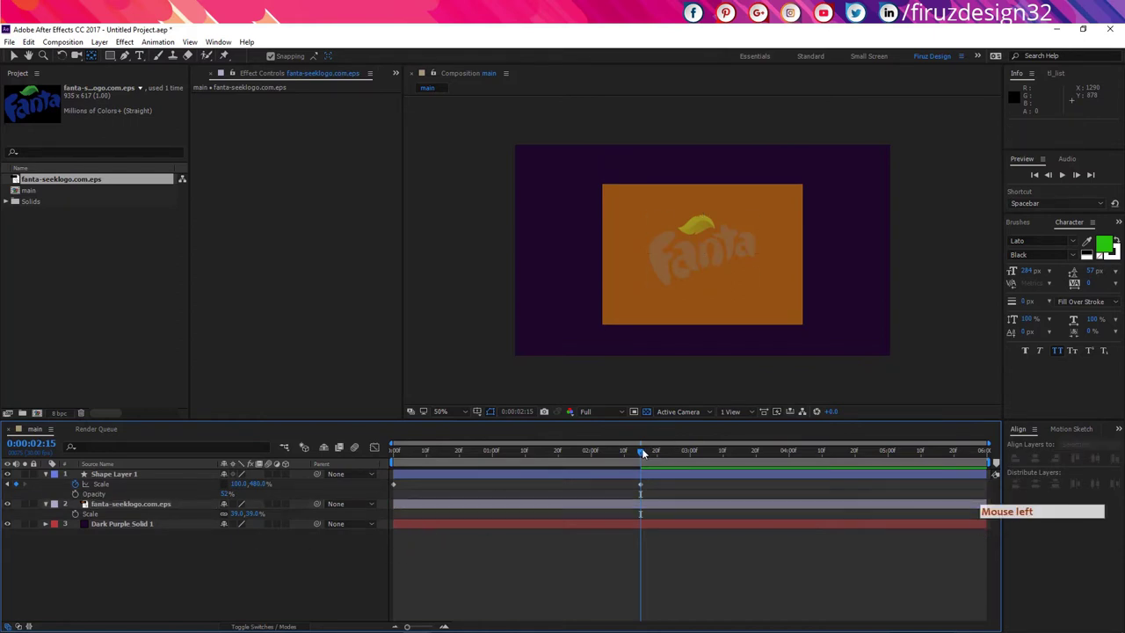
click(600, 459)
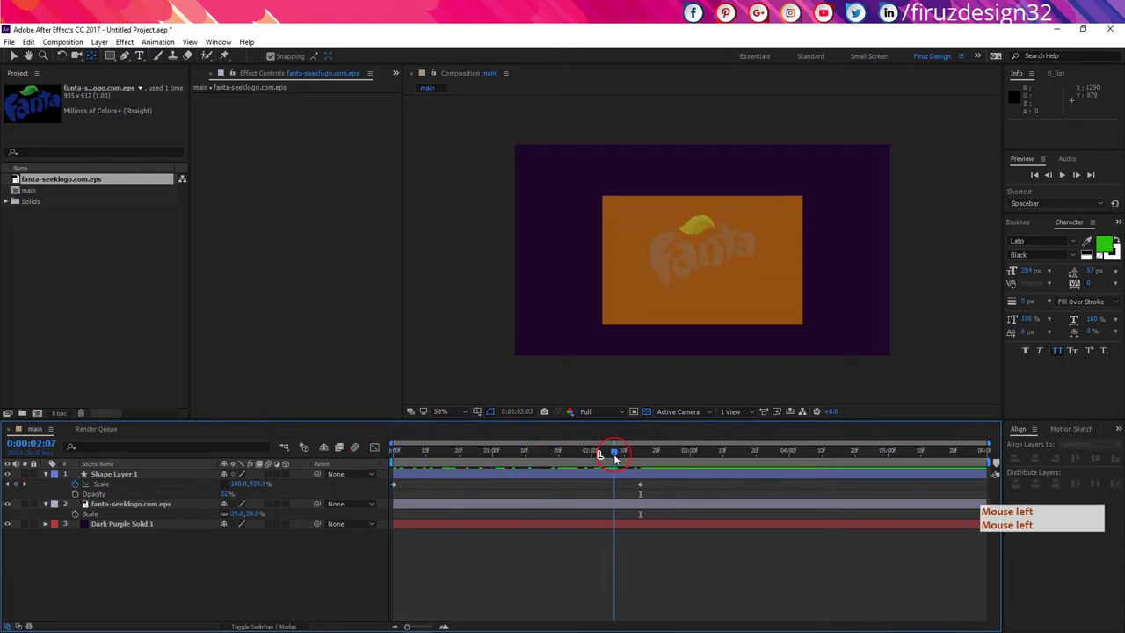
- Bring up the Effects & Presets panel with its list of effect categories
double_click(1023, 224)
click(1029, 168)
click(1049, 252)
click(1019, 229)
click(1049, 247)
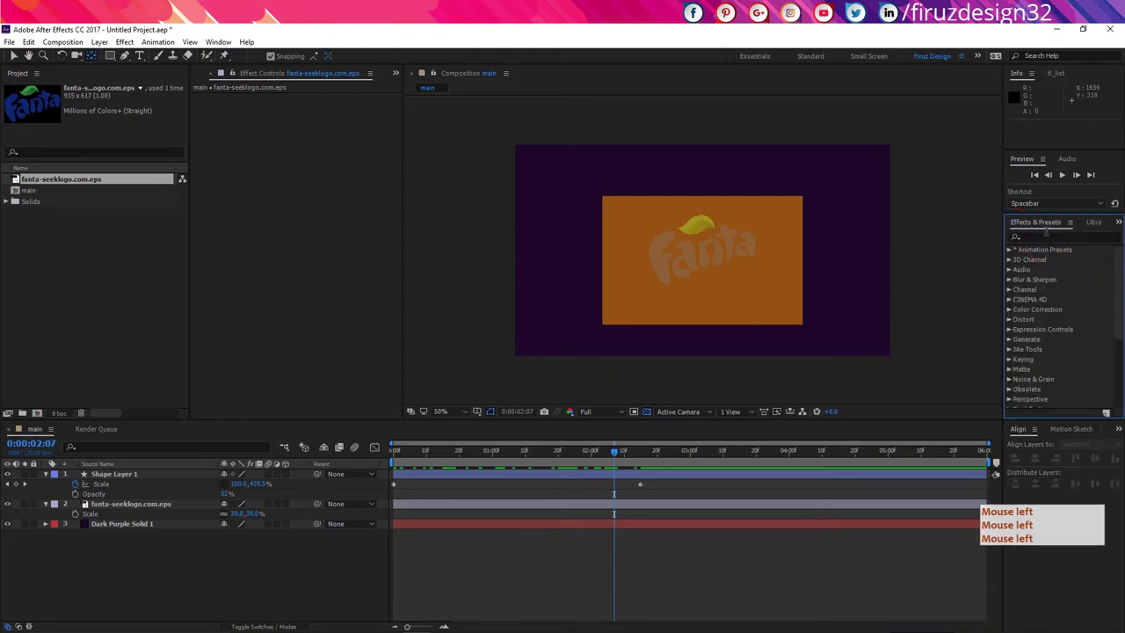
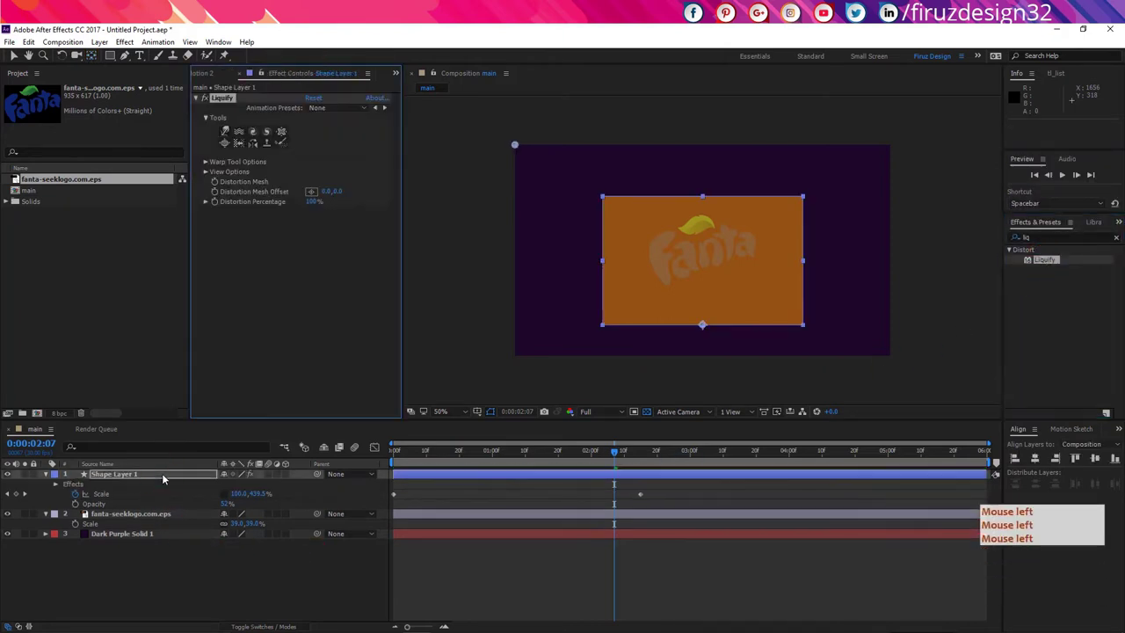
- On the orange rectangle's Liquify, expand View and Warp Tool Options and enable Distortion Mesh keyframing at 0:00
click(396, 511)
click(338, 454)
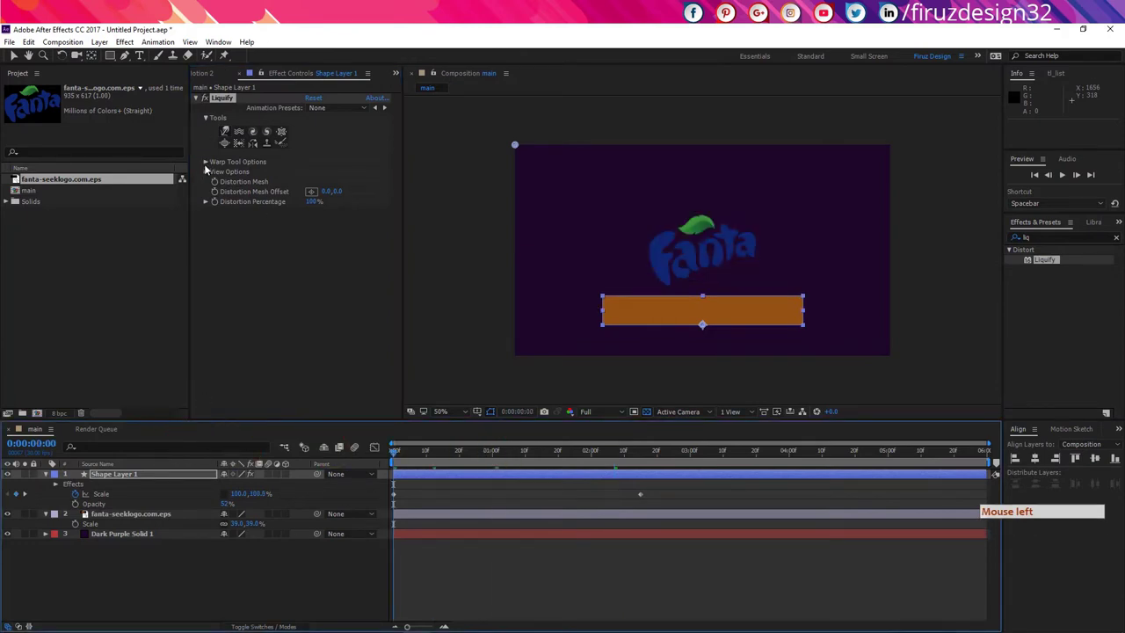
click(209, 165)
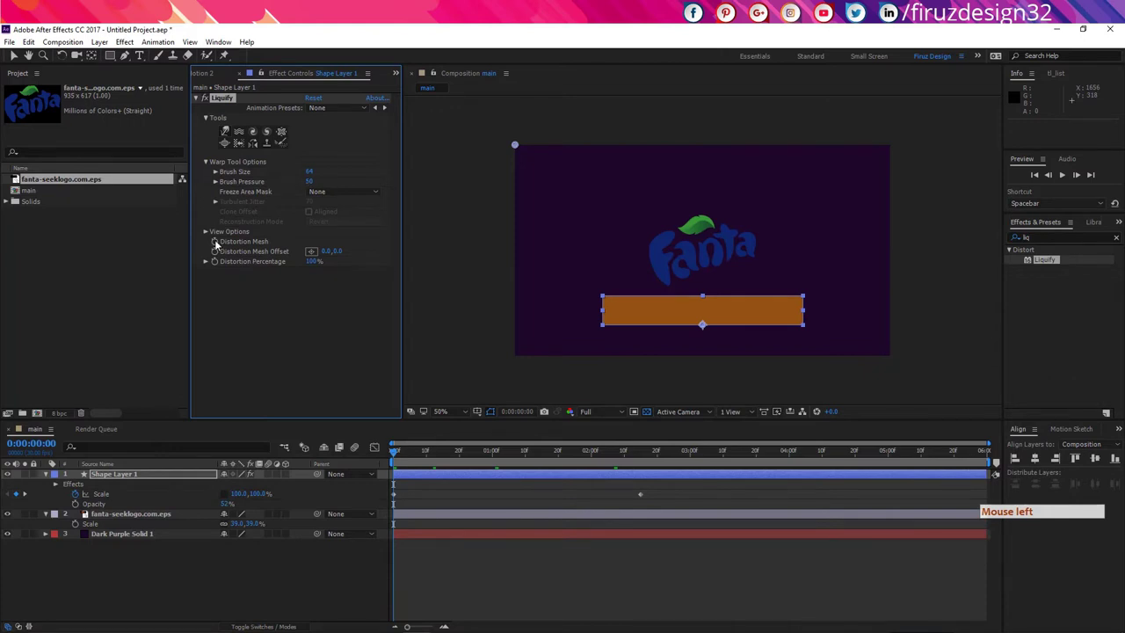
click(218, 247)
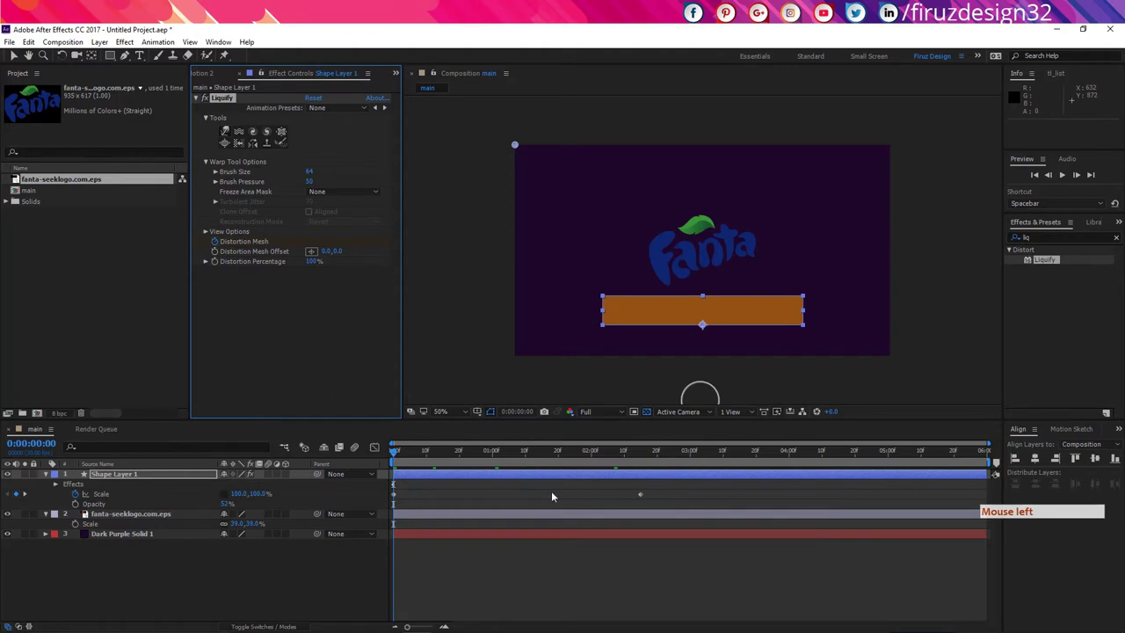
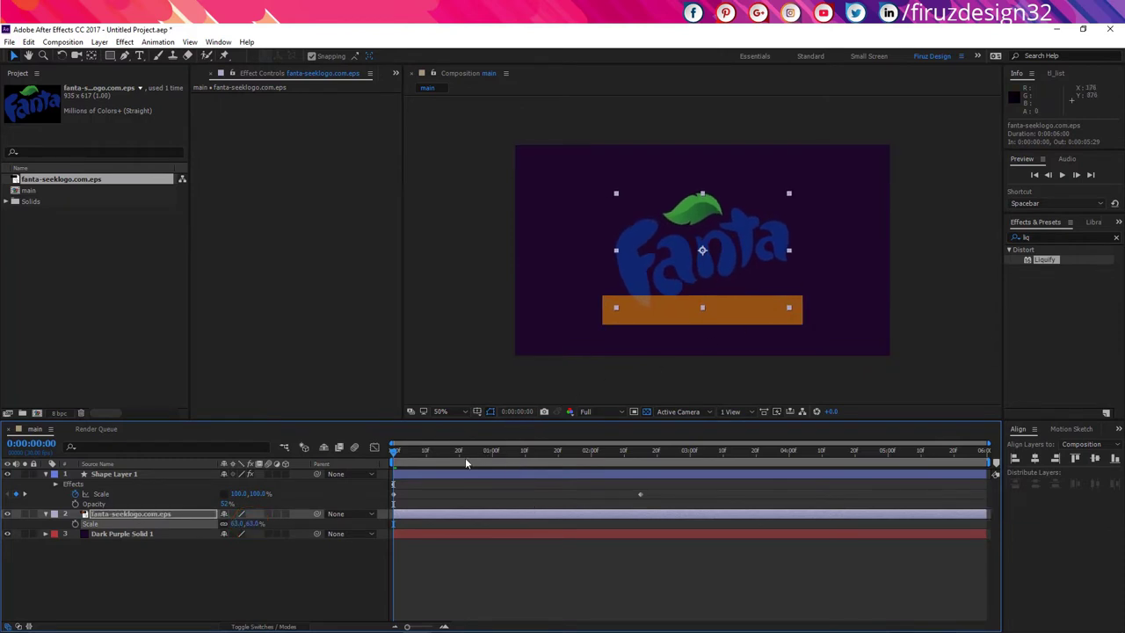
- Unlink Shape Layer 1's scale and squash its starting height to 100×61%
click(441, 474)
click(426, 458)
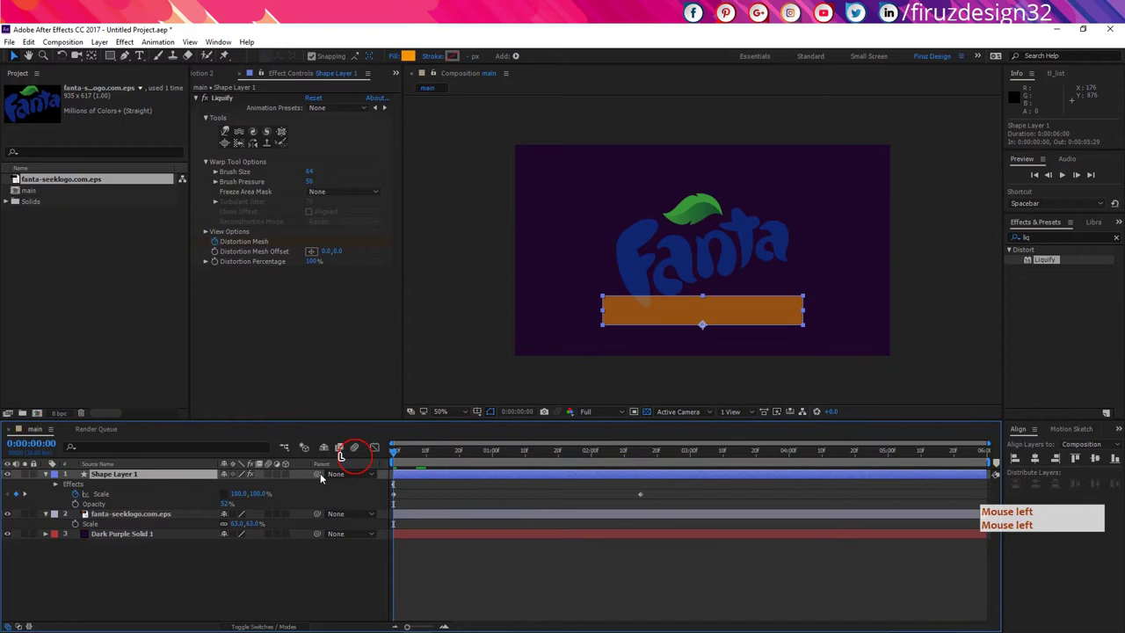
click(476, 482)
click(479, 480)
key(shift+Down)
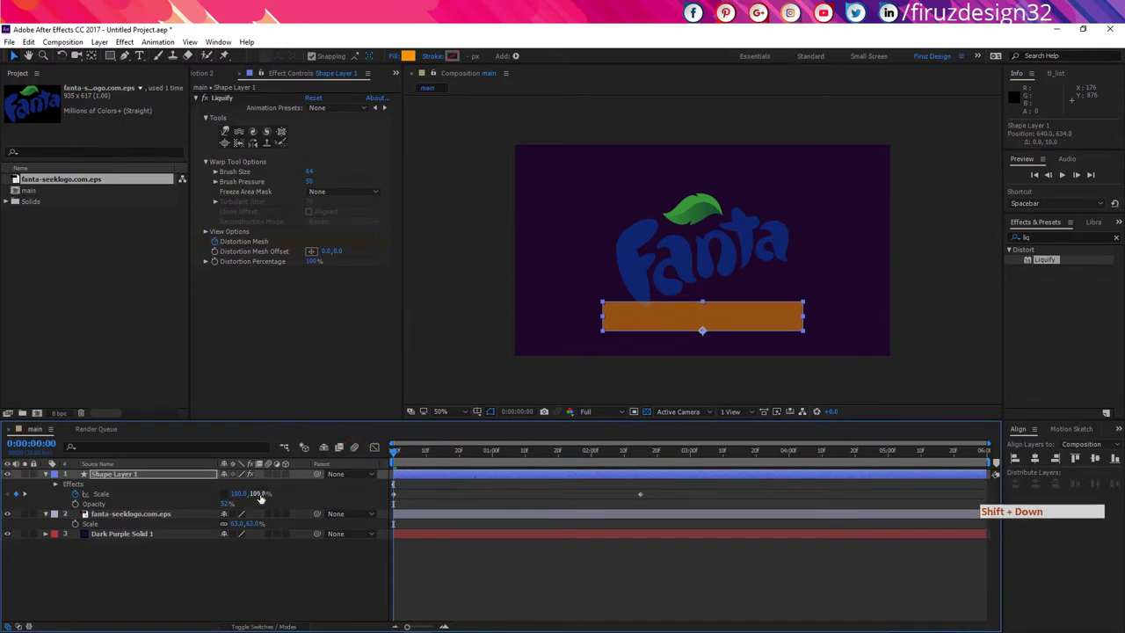
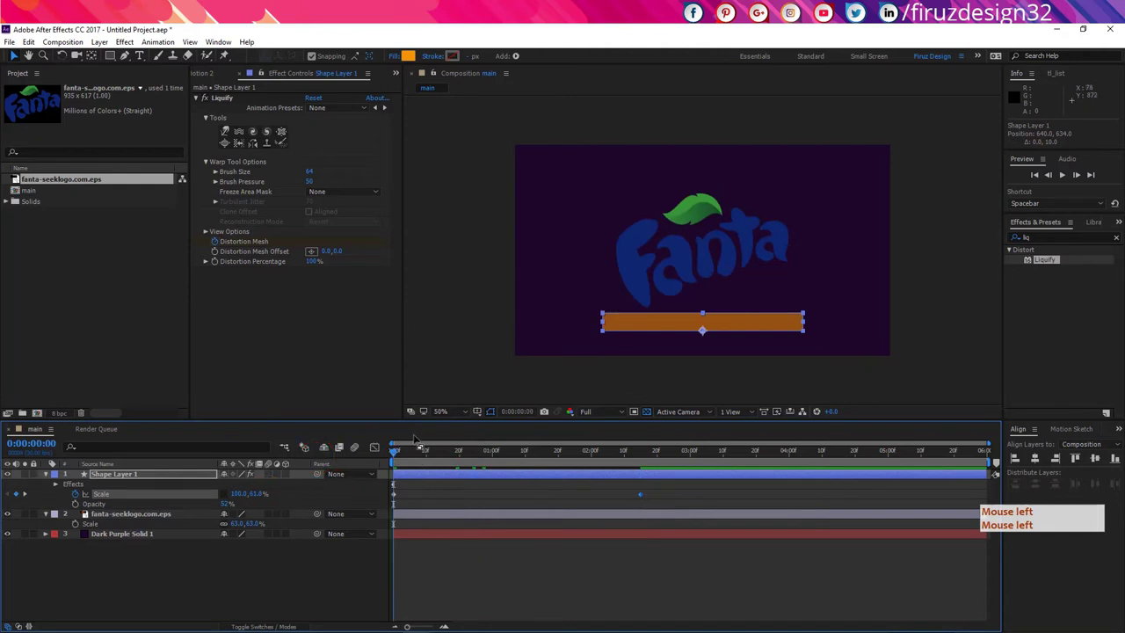
click(324, 299)
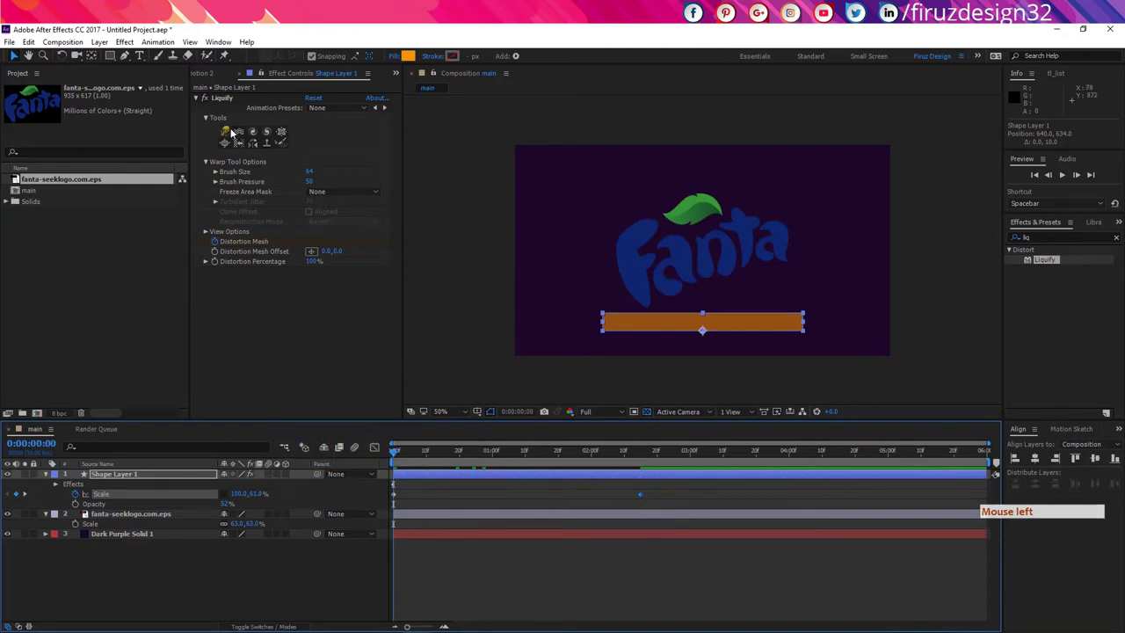
- Warp the orange bar into a wavy liquid shape with Liquify, stepping ahead ten frames for the next pose
click(230, 134)
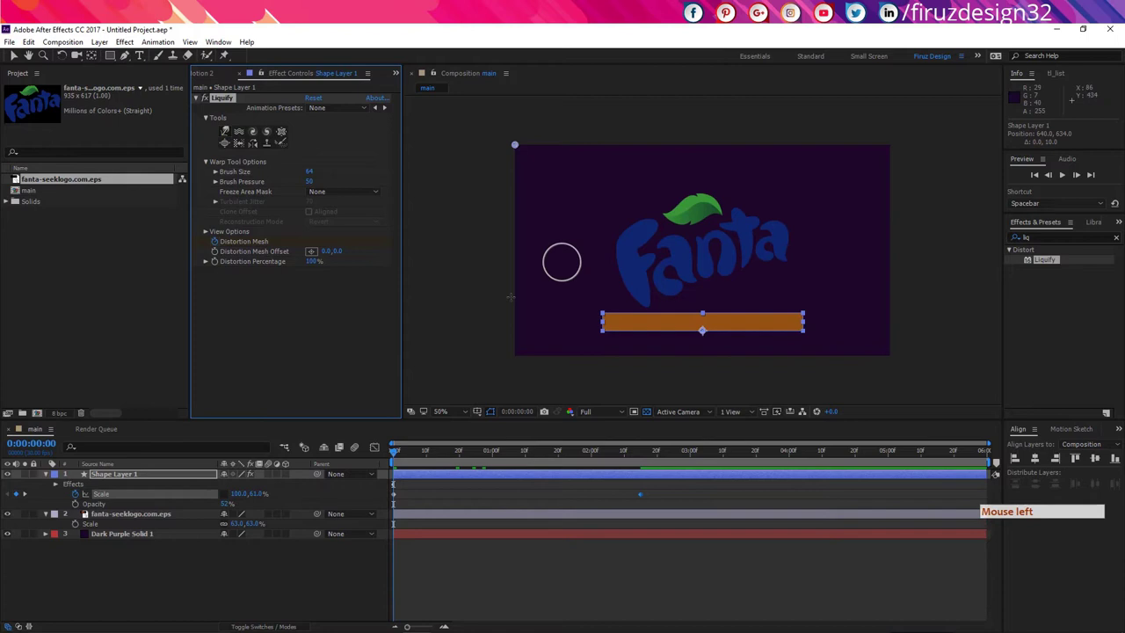
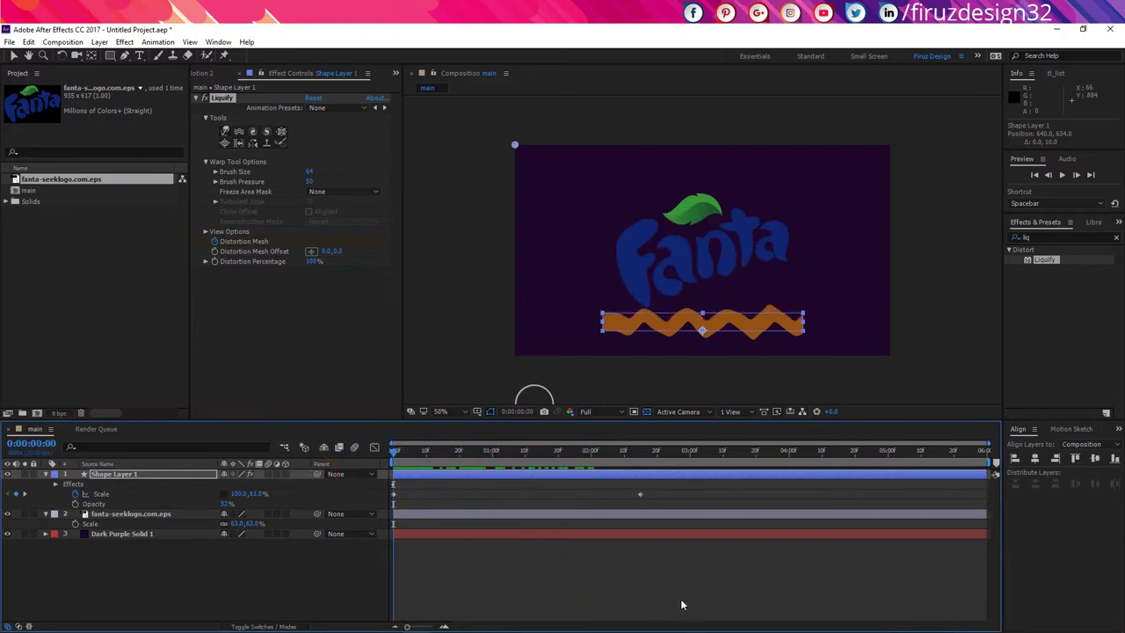
key(shift+Page_Down)
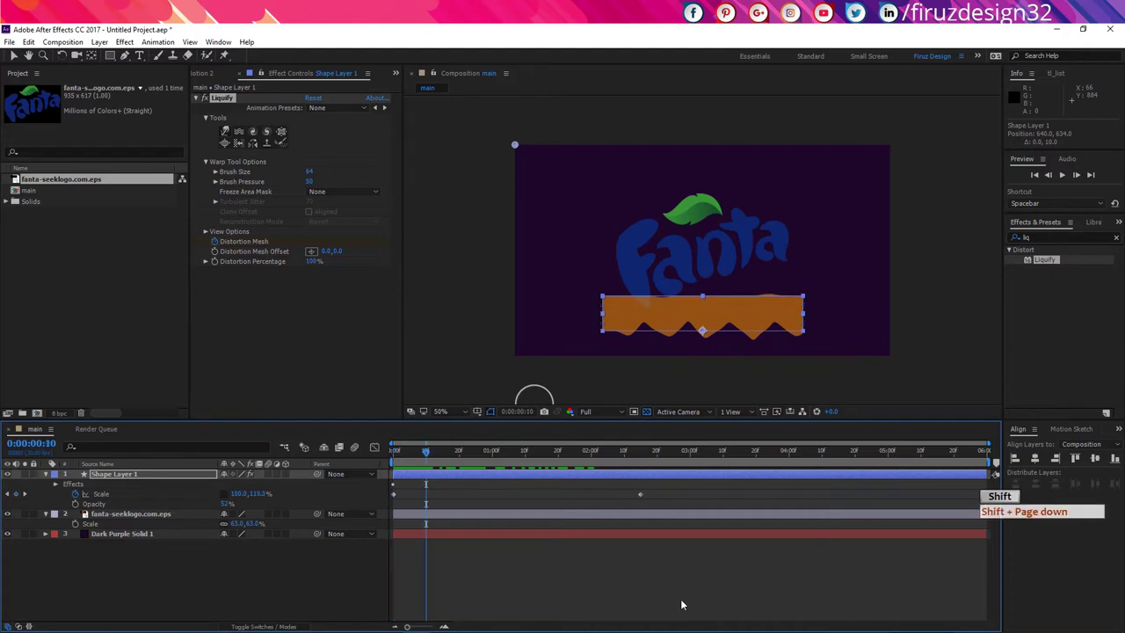
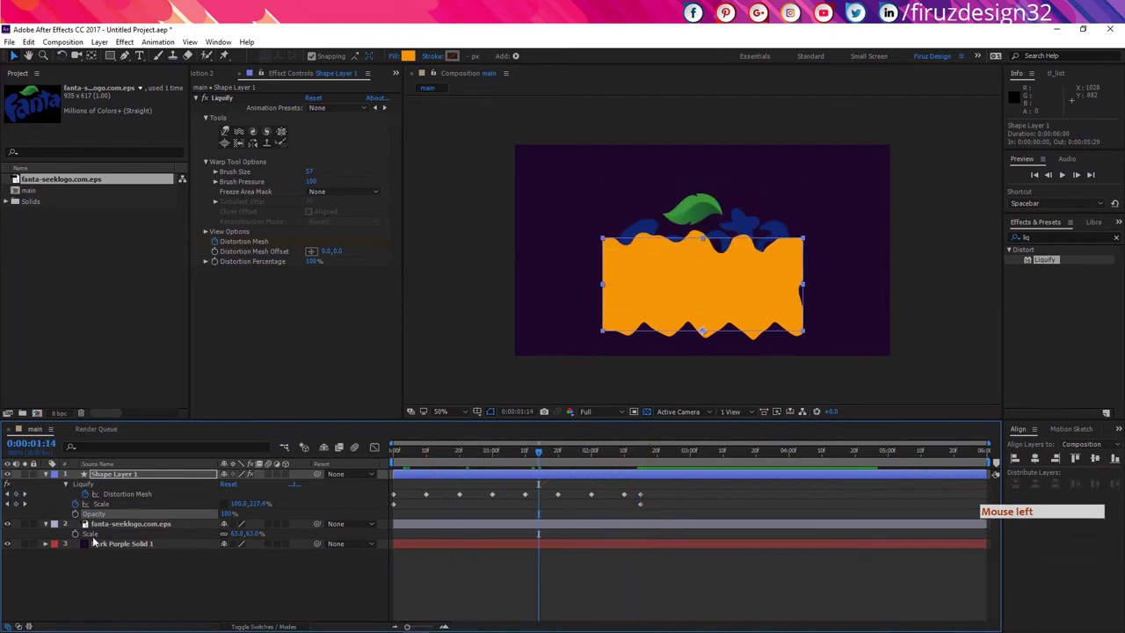
- Move the logo above Shape Layer 1 so the liquid is alpha-matted inside the Fanta lettering
click(138, 473)
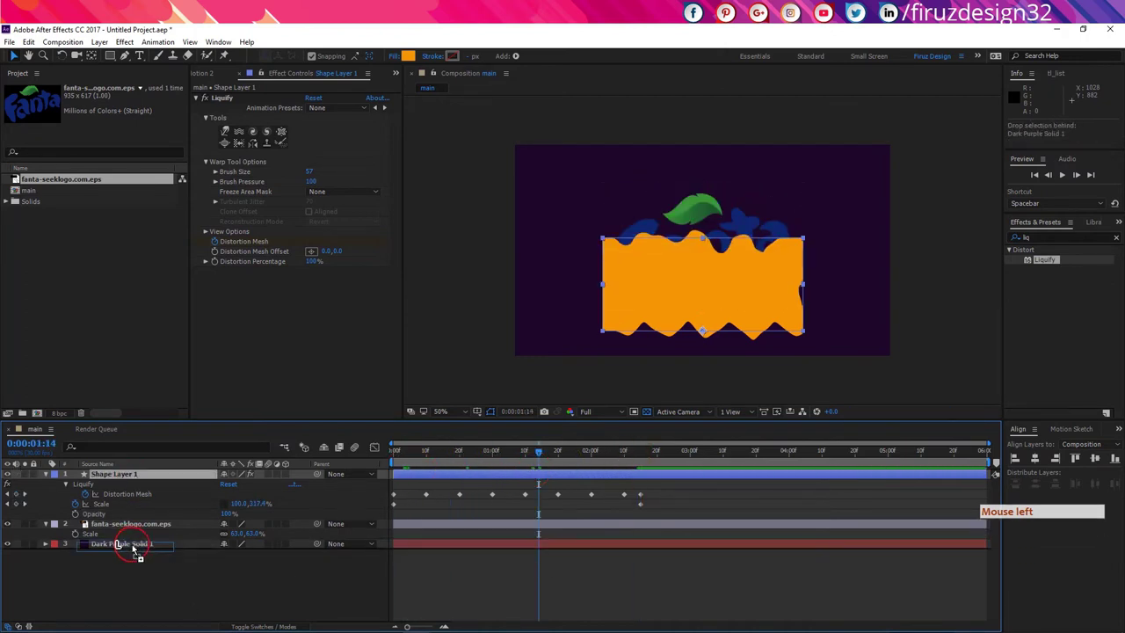
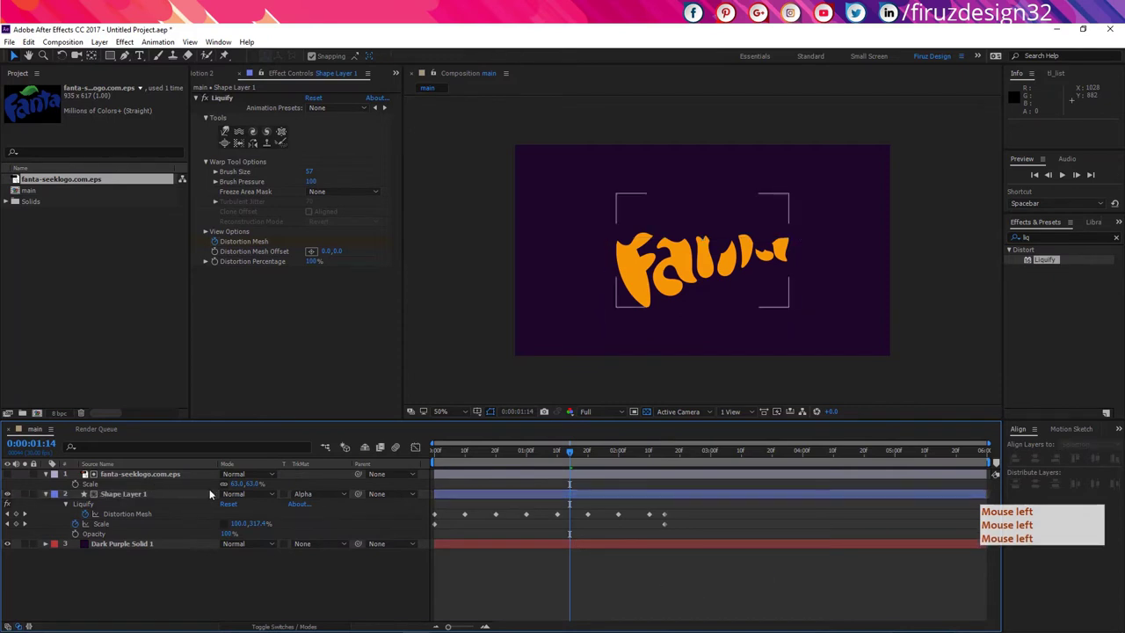
click(491, 460)
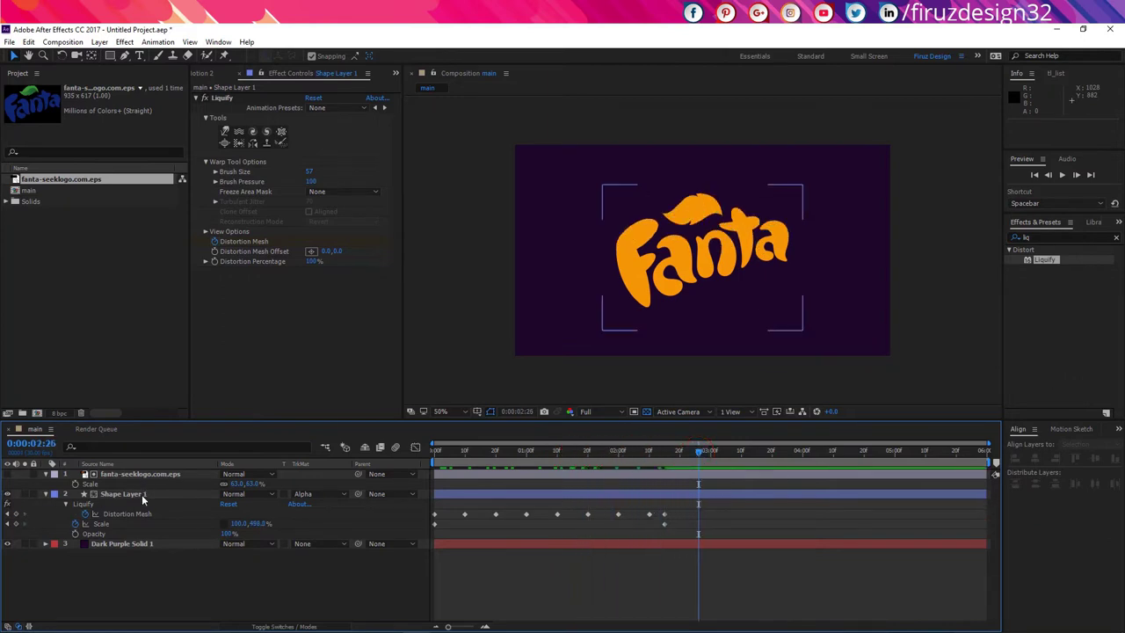
- Duplicate the logo and liquid layers together with Ctrl+D
click(146, 493)
click(153, 478)
key(ctrl+d)
click(162, 497)
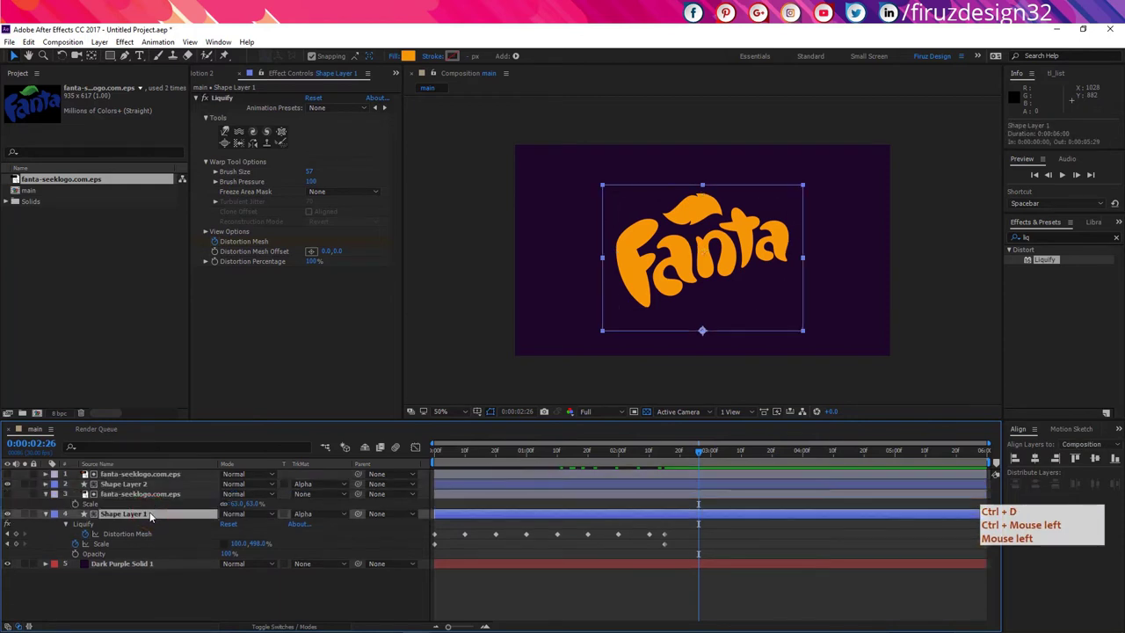
- Change the duplicated liquid shape's fill from FF9600 to deeper orange FE6600
key(ctrl+d)
click(409, 61)
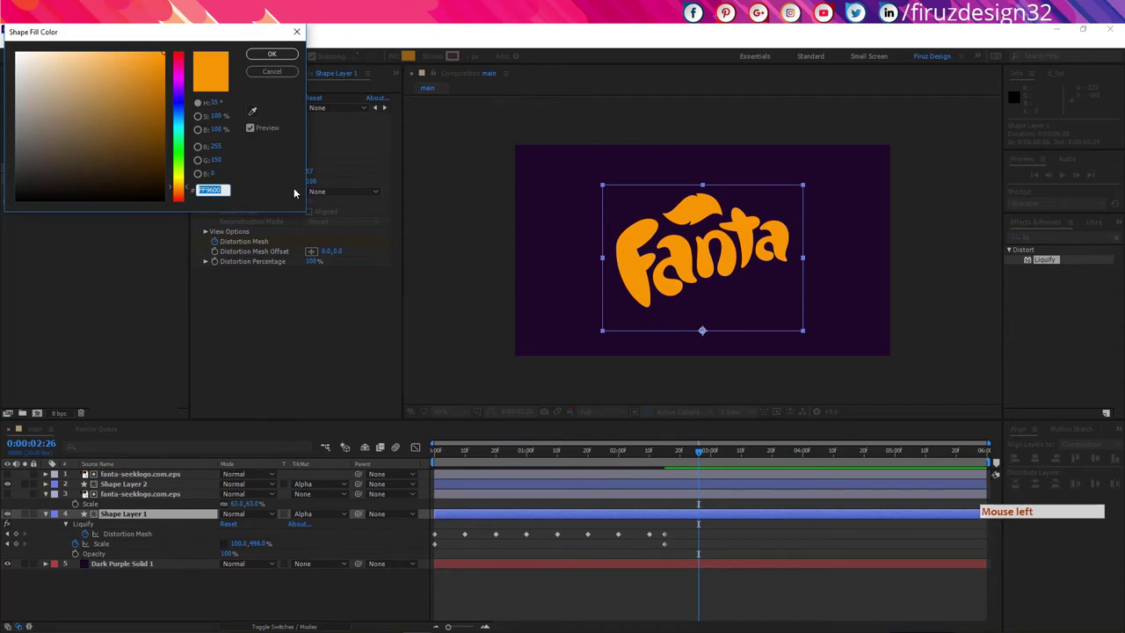
key(ctrl+v)
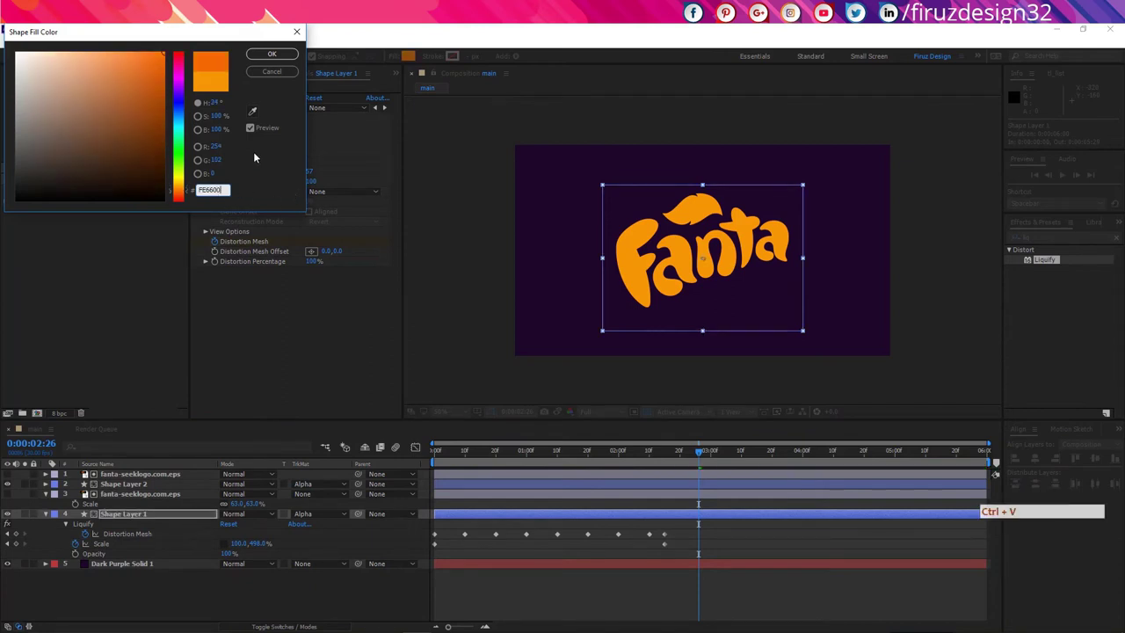
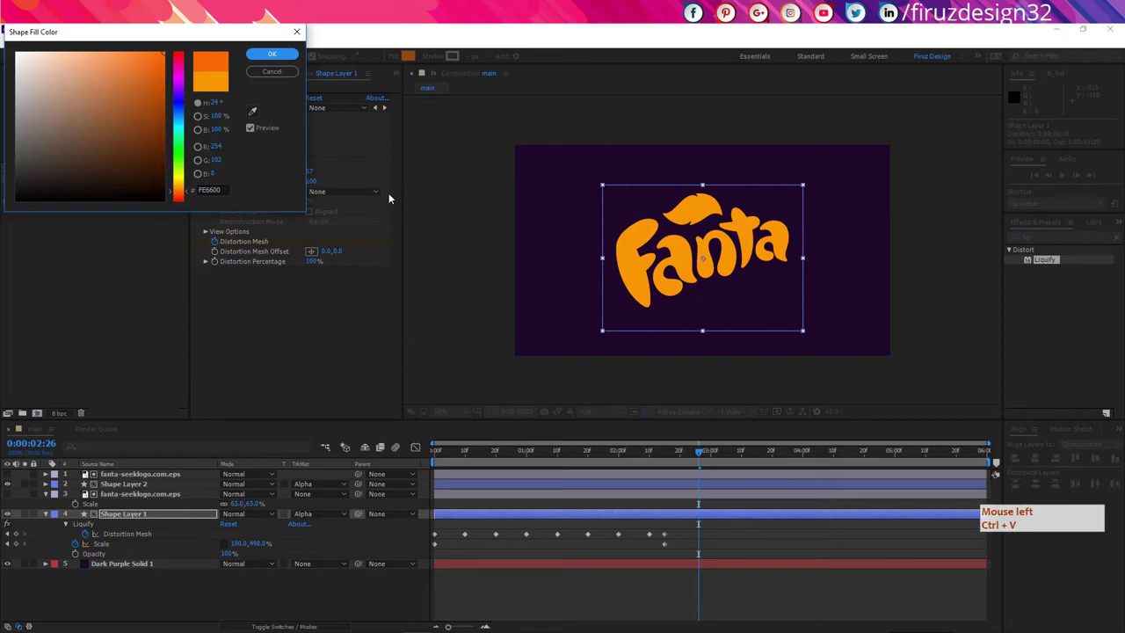
click(270, 62)
- Scrub the timeline back to an earlier frame of the liquid reveal
click(549, 464)
click(559, 454)
click(523, 461)
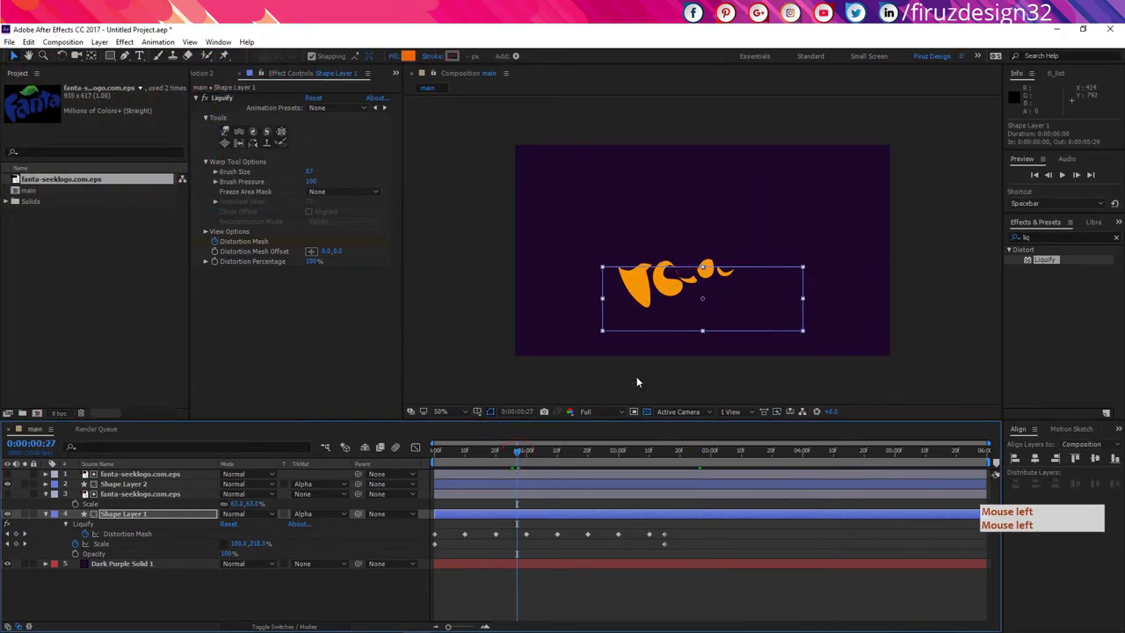
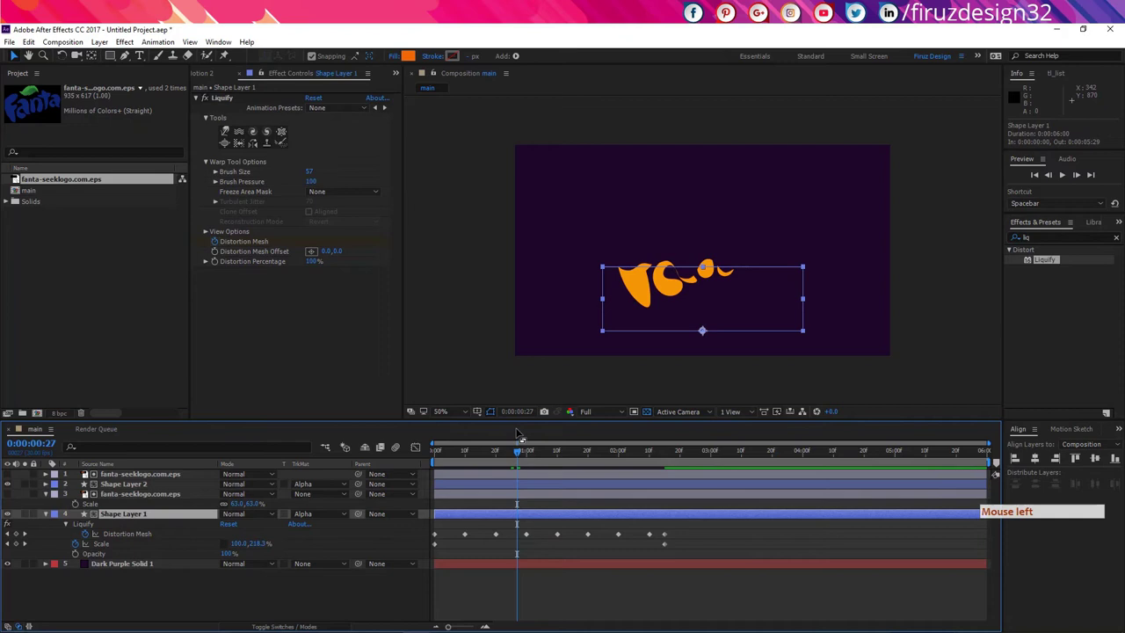
- Jump the current time back near the start of the animation, around 0:05
click(520, 452)
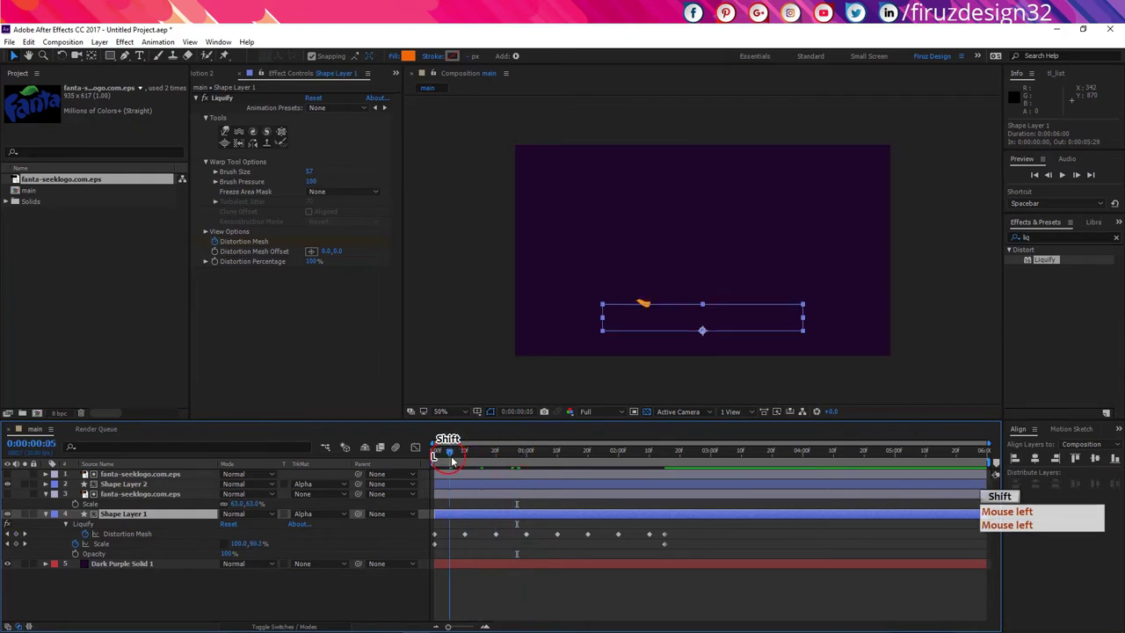
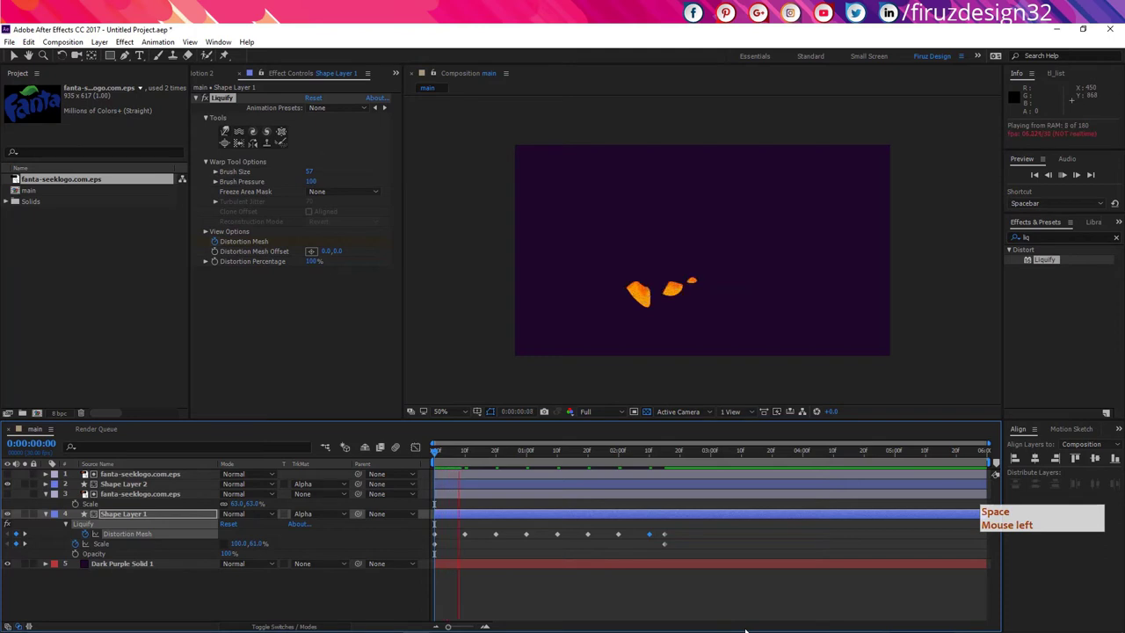
- Stop the preview playback of the splashing liquid
key(space)
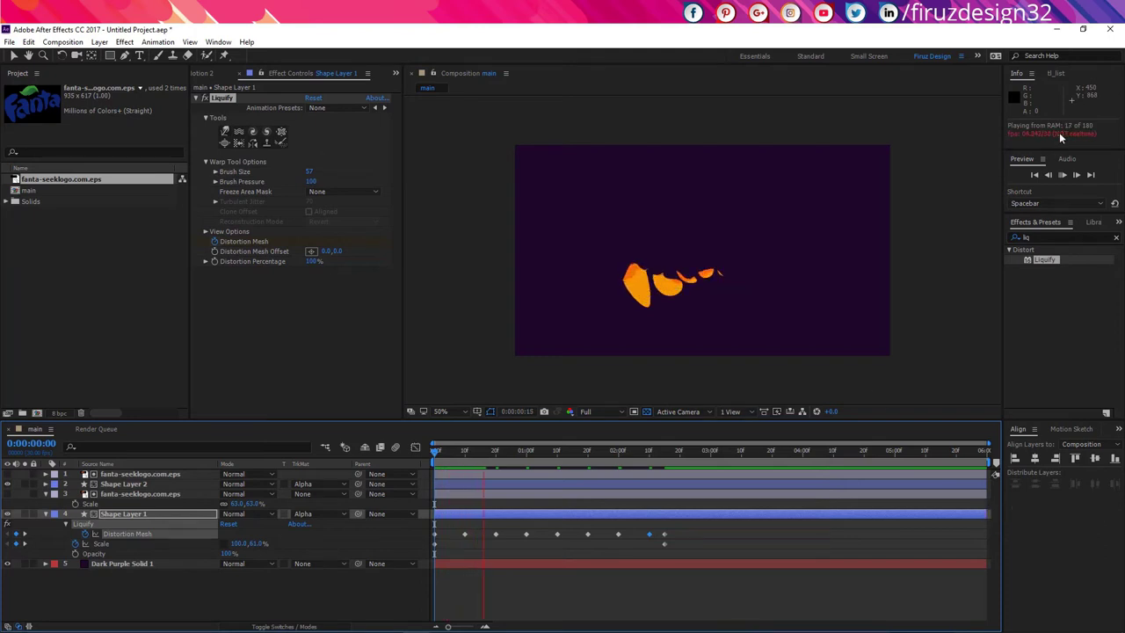
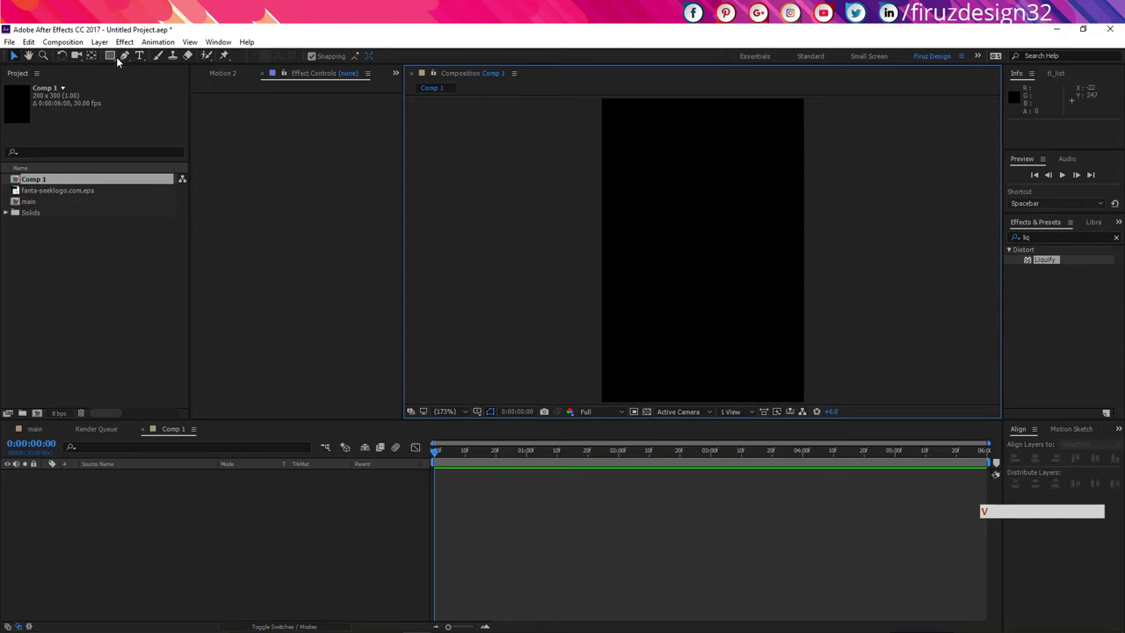
- Rename the new 200×300 composition to 'bubble' in Composition Settings
key(ctrl+k)
key(v)
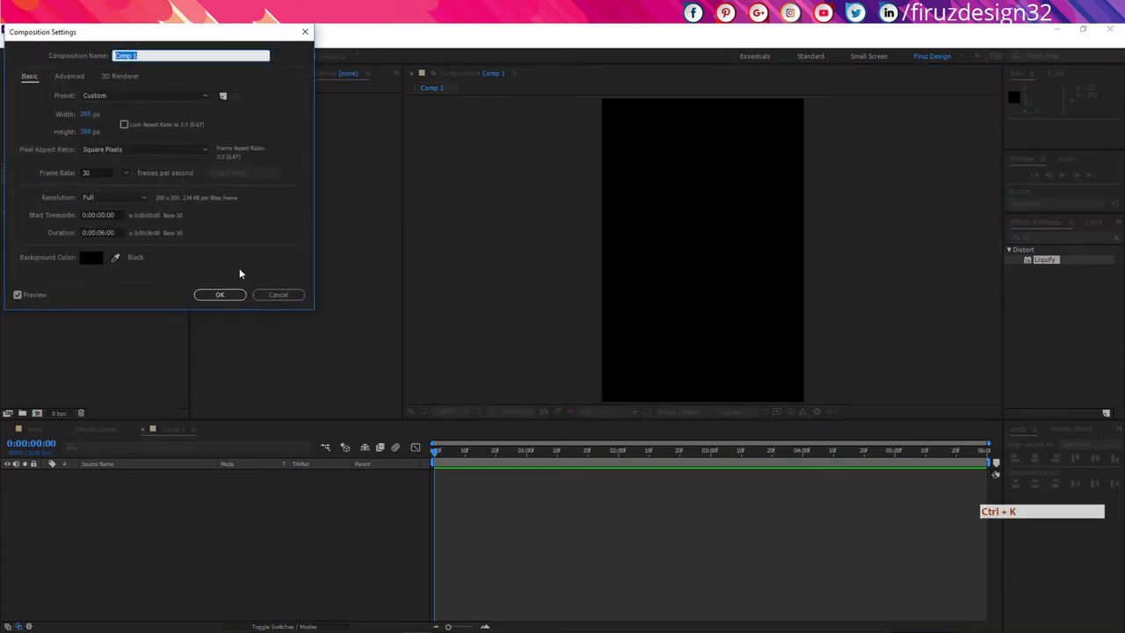
key(b)
key(ctrl+k)
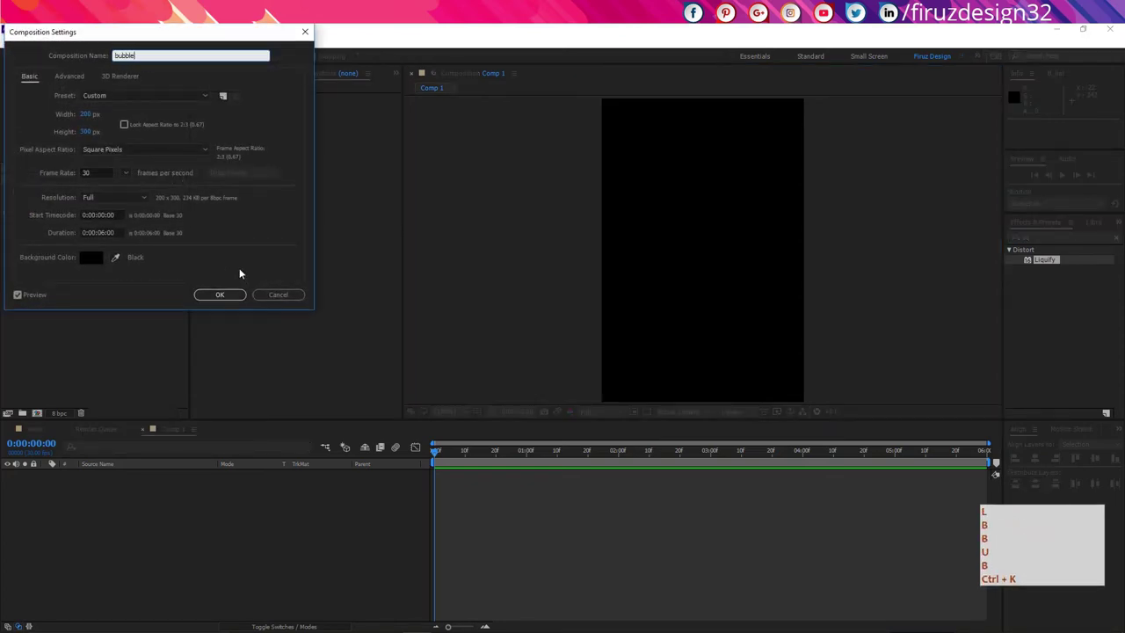
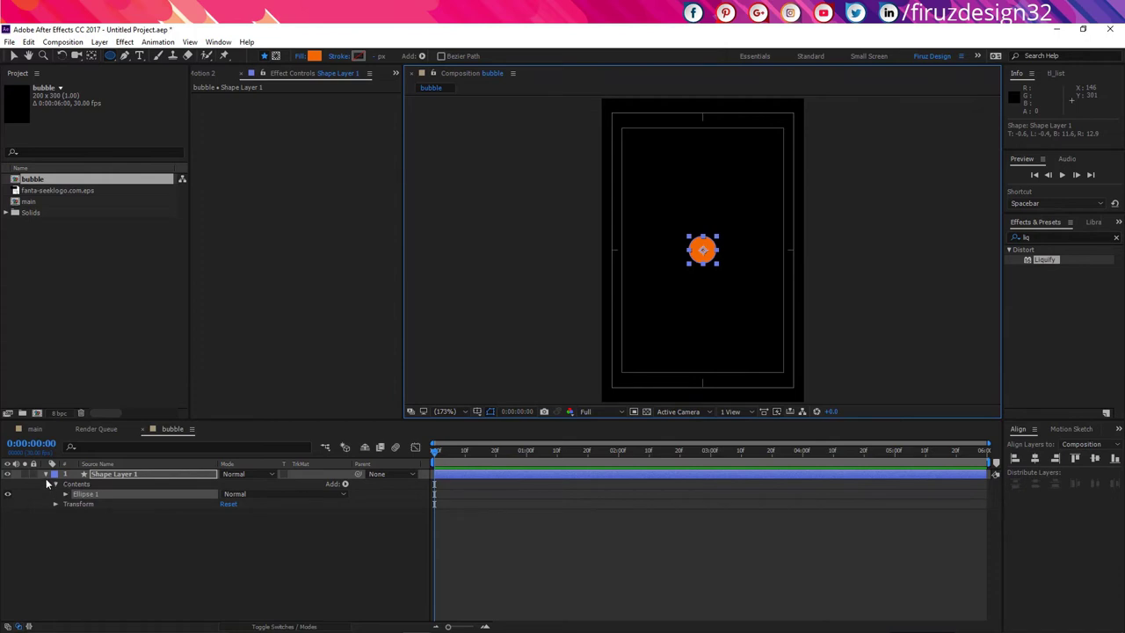
- Remove the circle's fill and switch its stroke to a solid colour, choosing orange
click(317, 63)
click(315, 62)
click(372, 58)
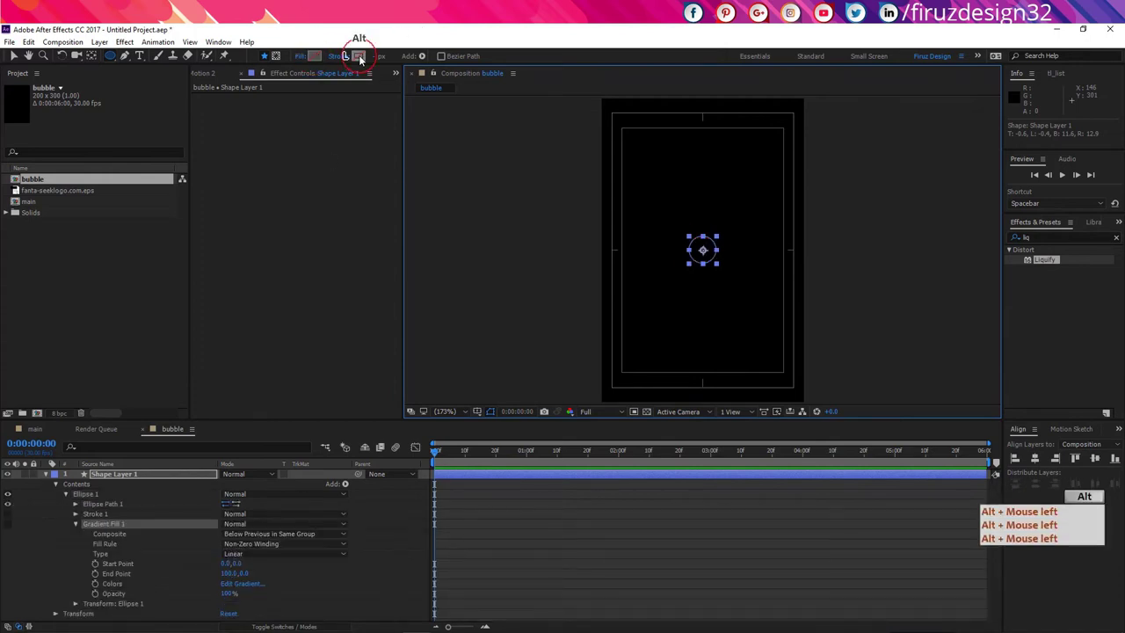
click(361, 60)
click(361, 61)
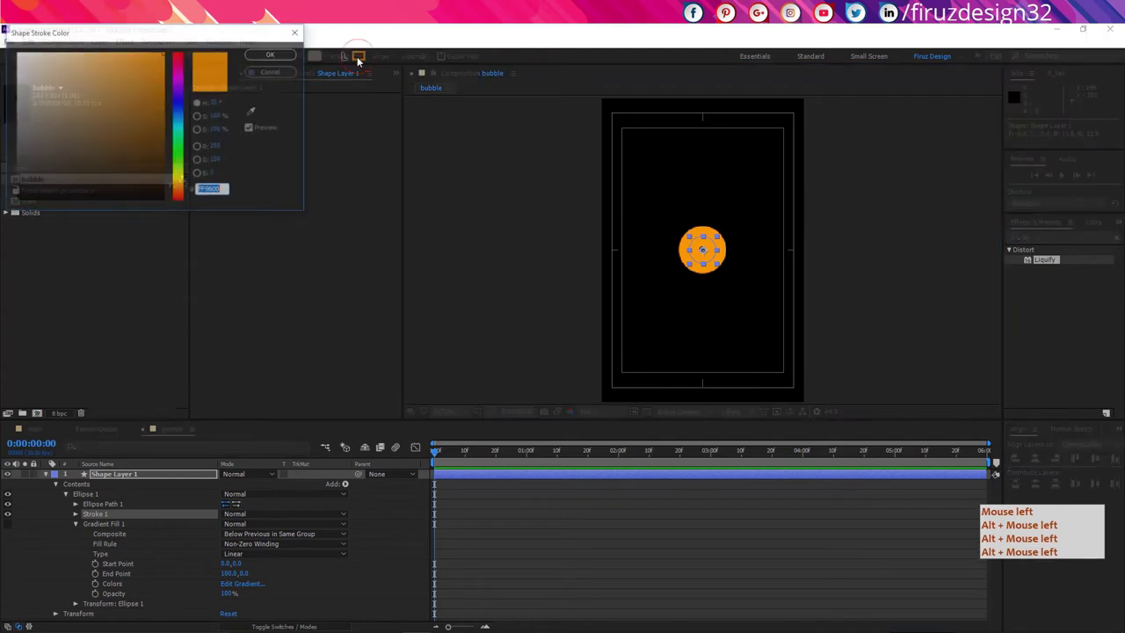
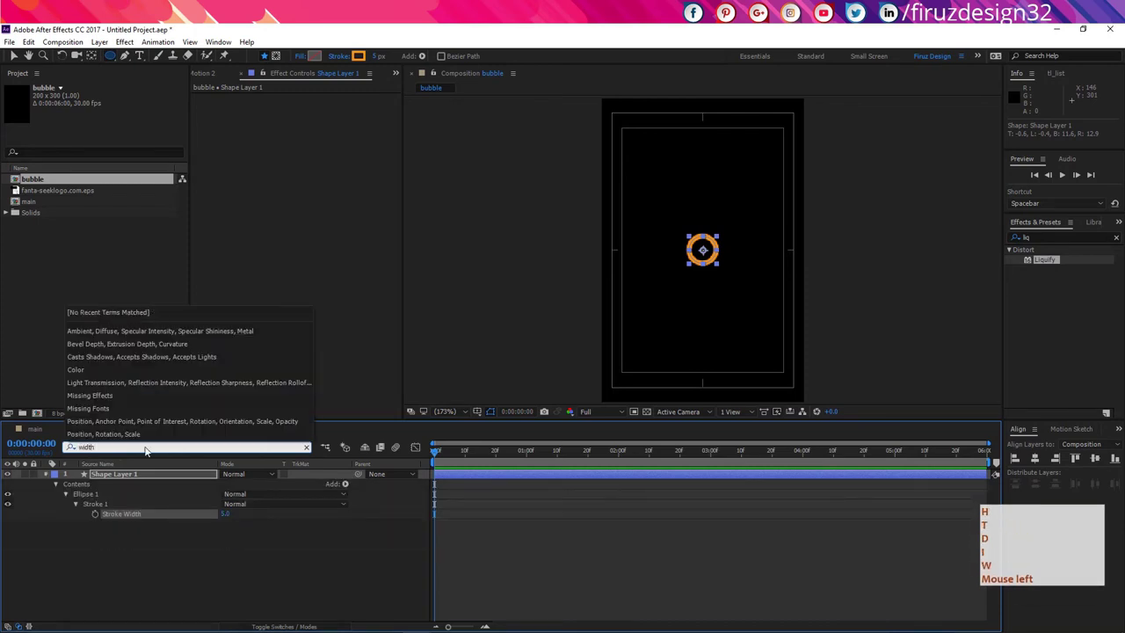
- Add starting keyframes for the ring's 5 px Stroke Width and 100% Scale
click(149, 516)
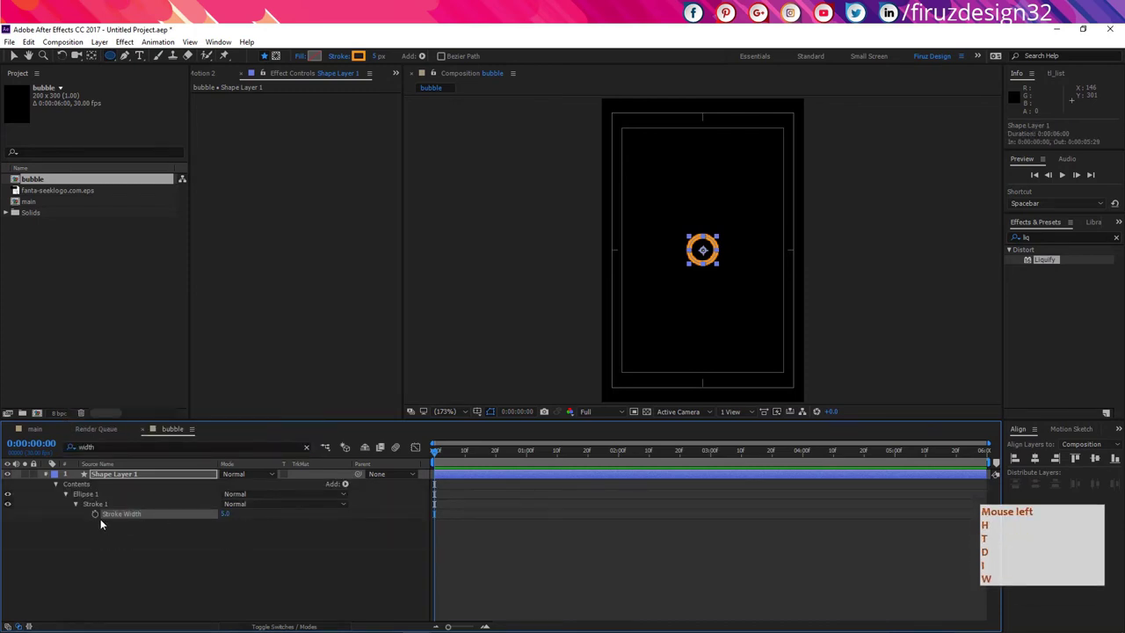
click(101, 517)
click(158, 478)
key(shift+s)
click(158, 478)
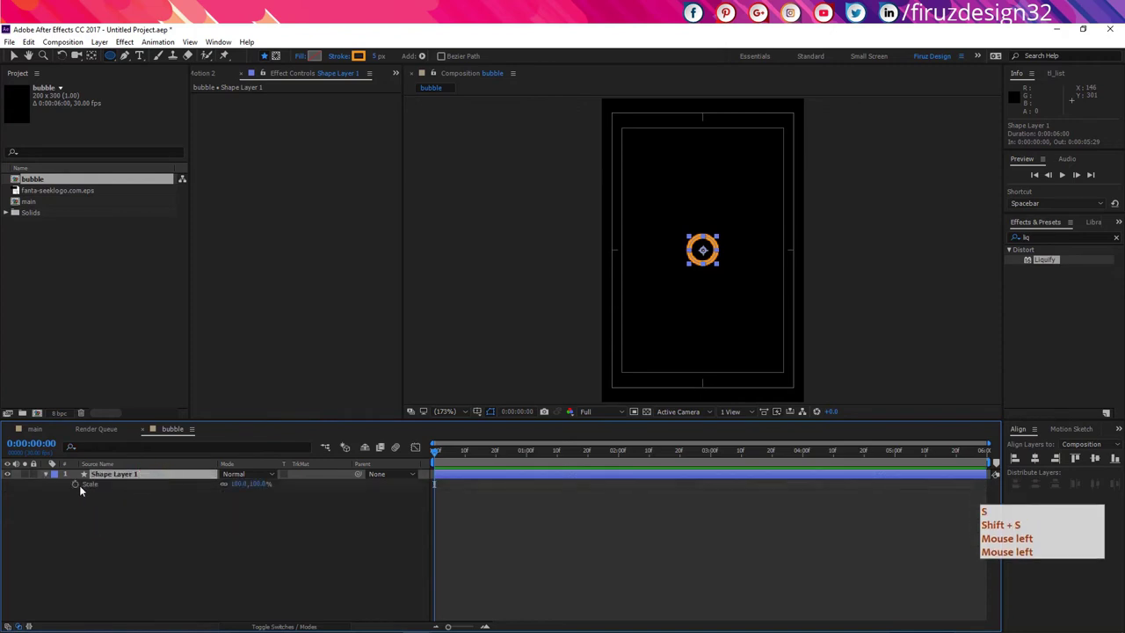
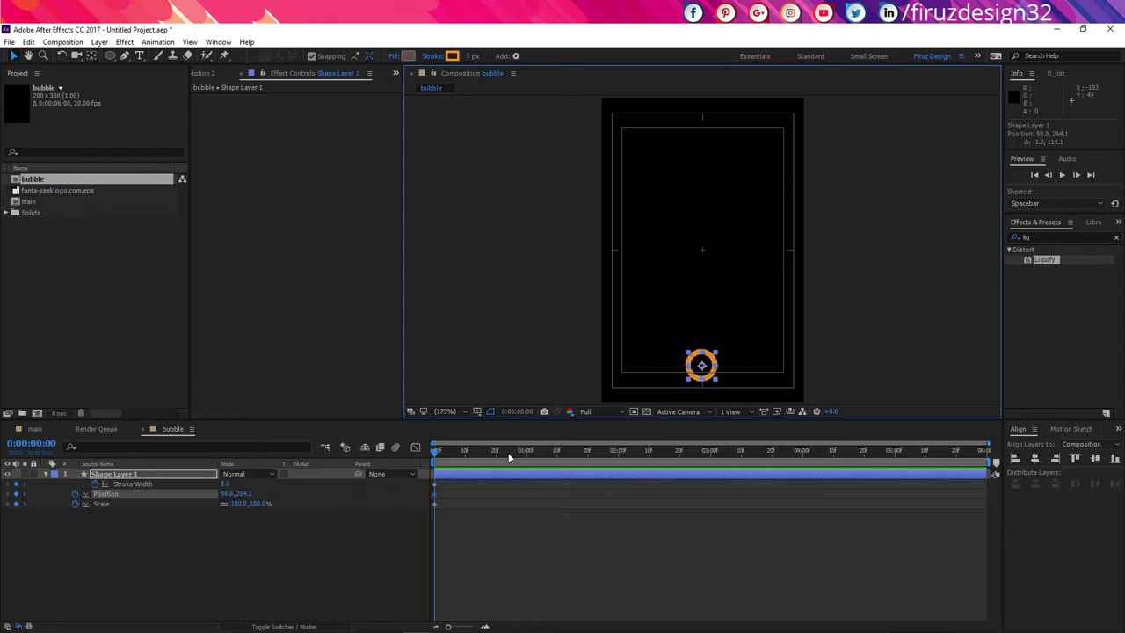
- Advance the current time frame by frame to about 0:15 for the bubble's next keyframe
key(shift+Page_Down)
key(shift+Page_Down)
key(shift+Page_Up)
key(shift+Page_Down)
key(shift+Page_Down)
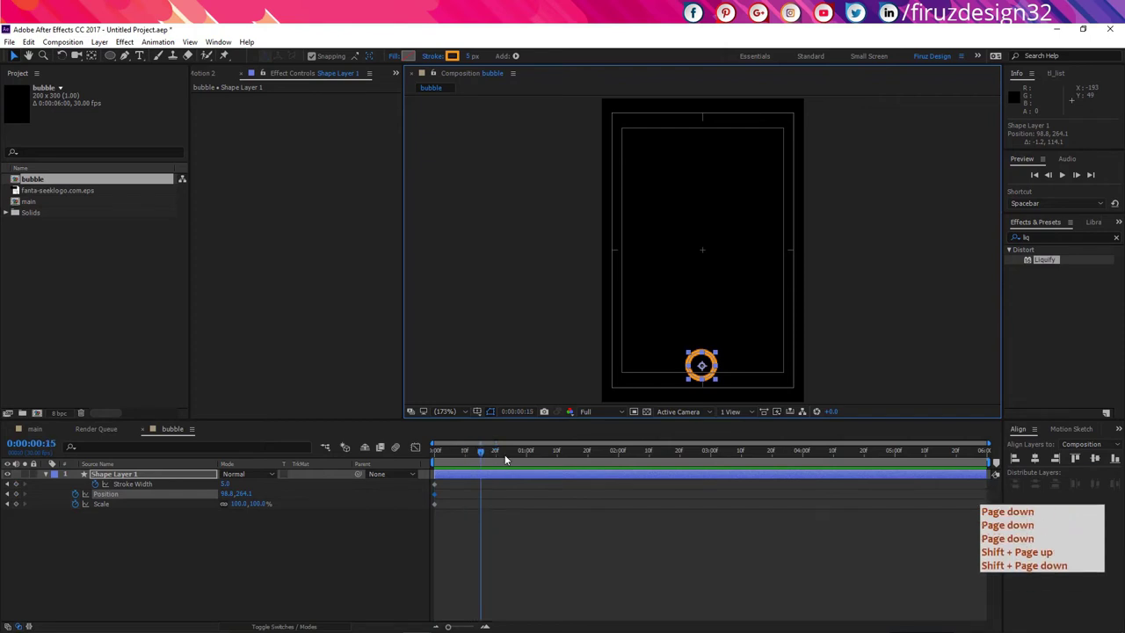
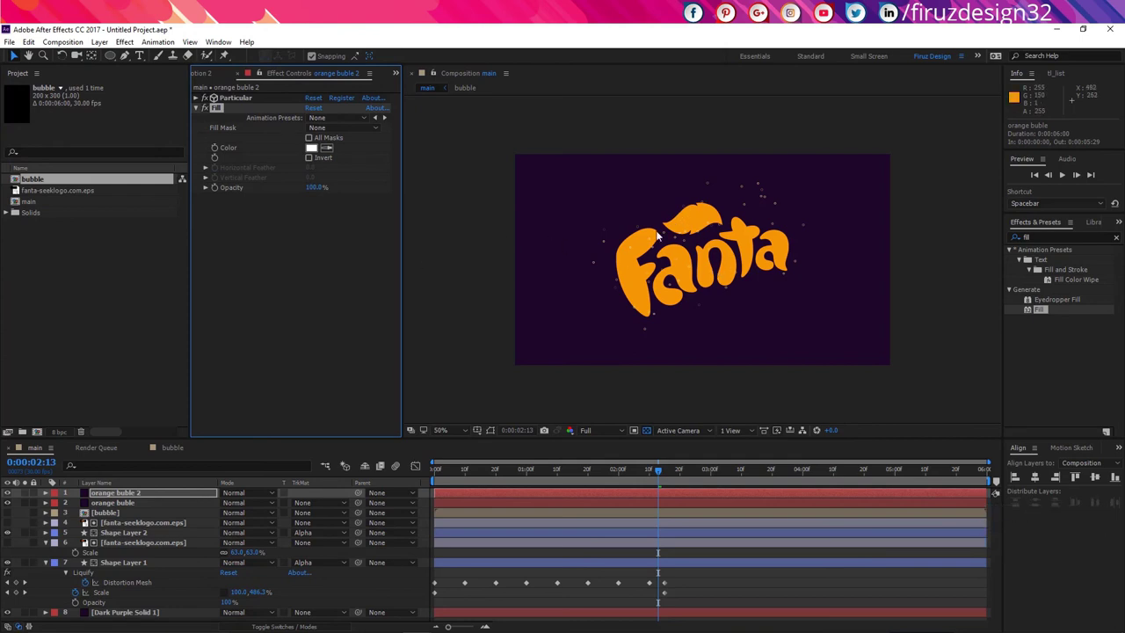
- Duplicate the Fanta logo layer and bring the copy to the top of the stack
click(181, 493)
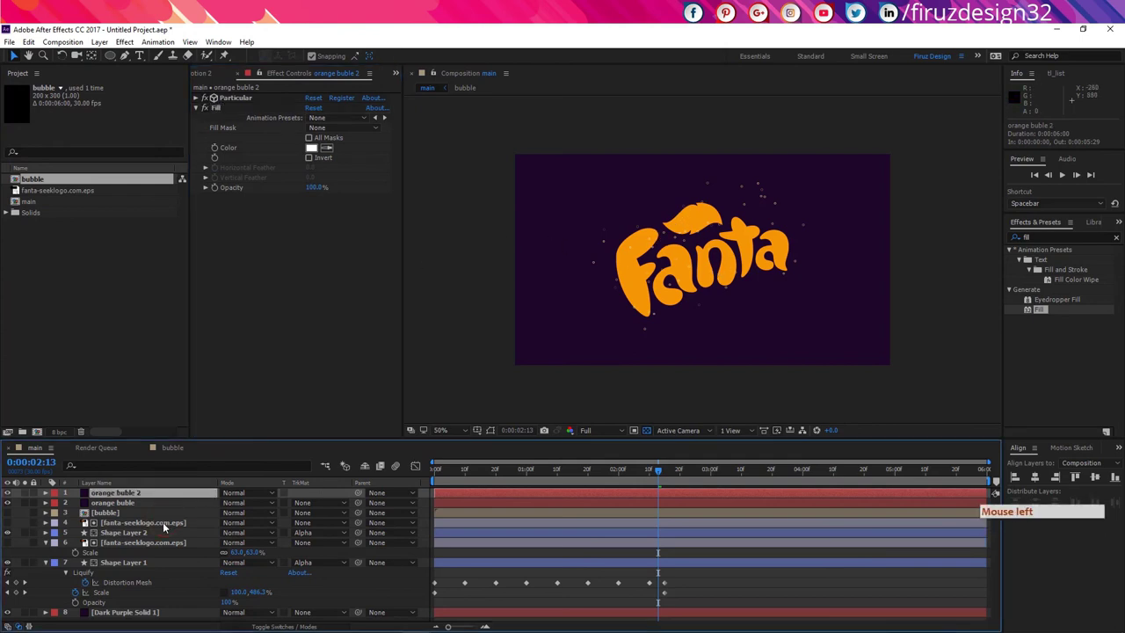
click(167, 524)
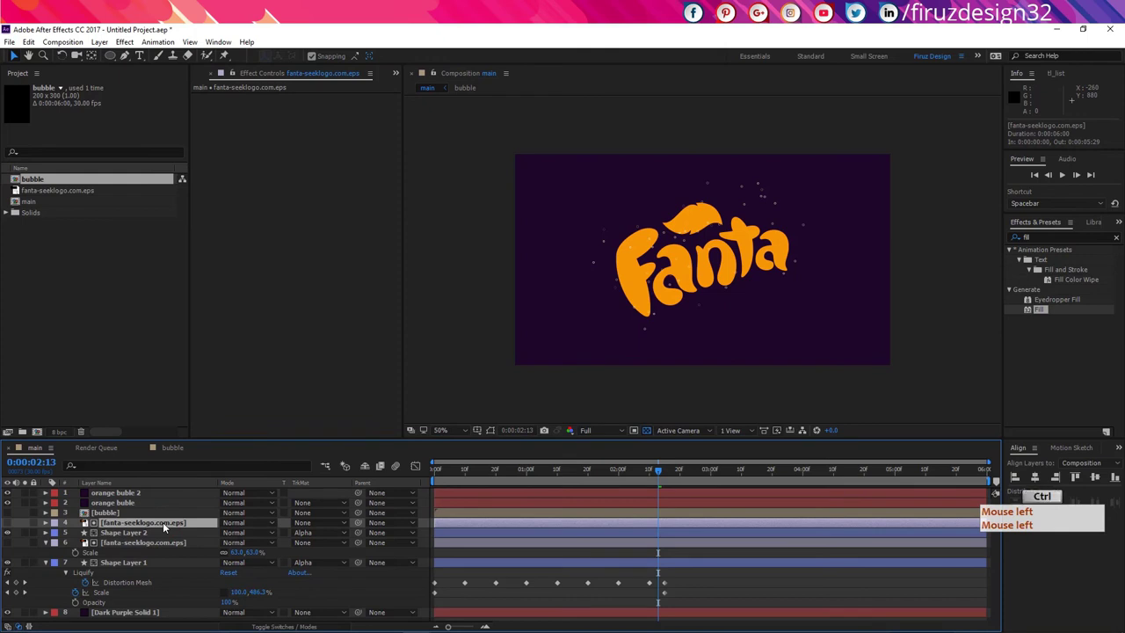
key(ctrl+d)
click(157, 526)
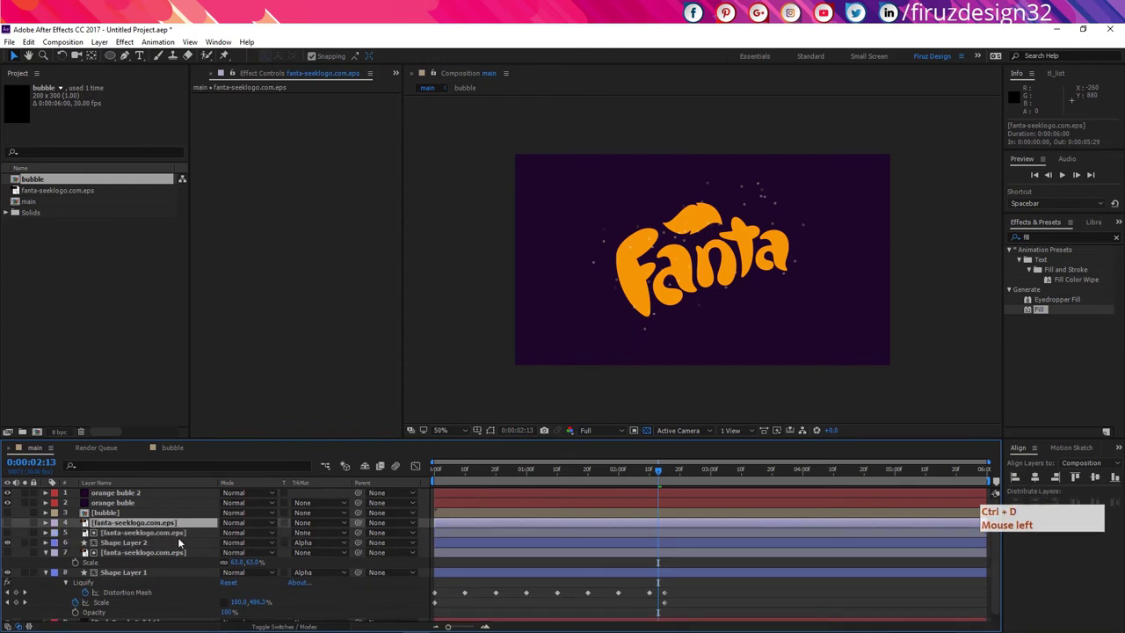
key(ctrl+d)
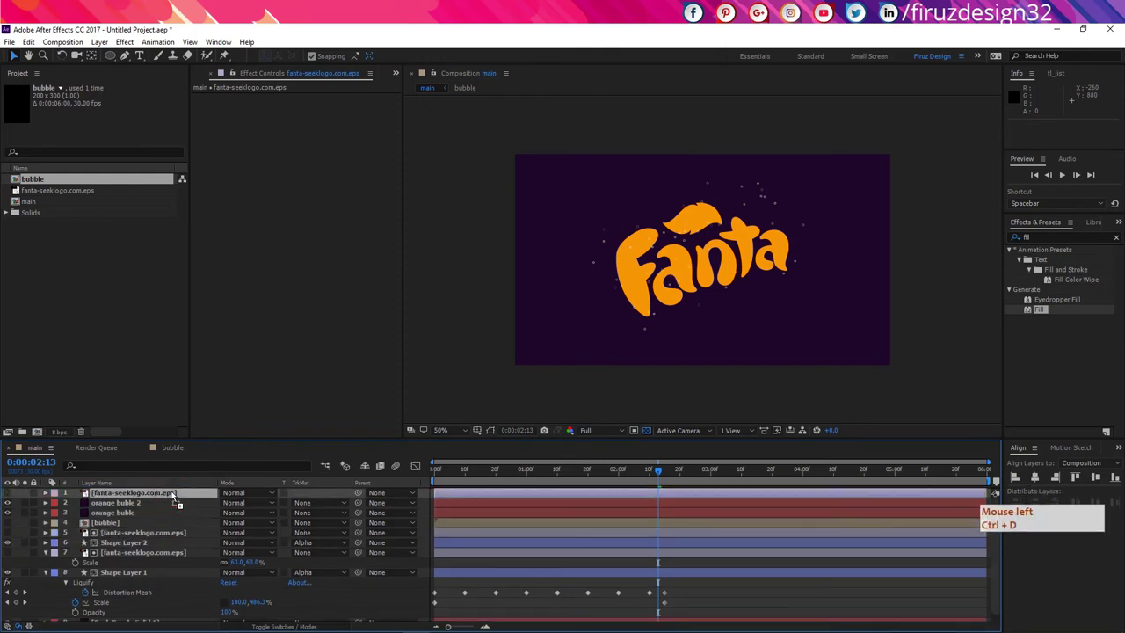
key(ctrl+d)
- Start renaming the orange buble 2 layer to white buble
click(165, 508)
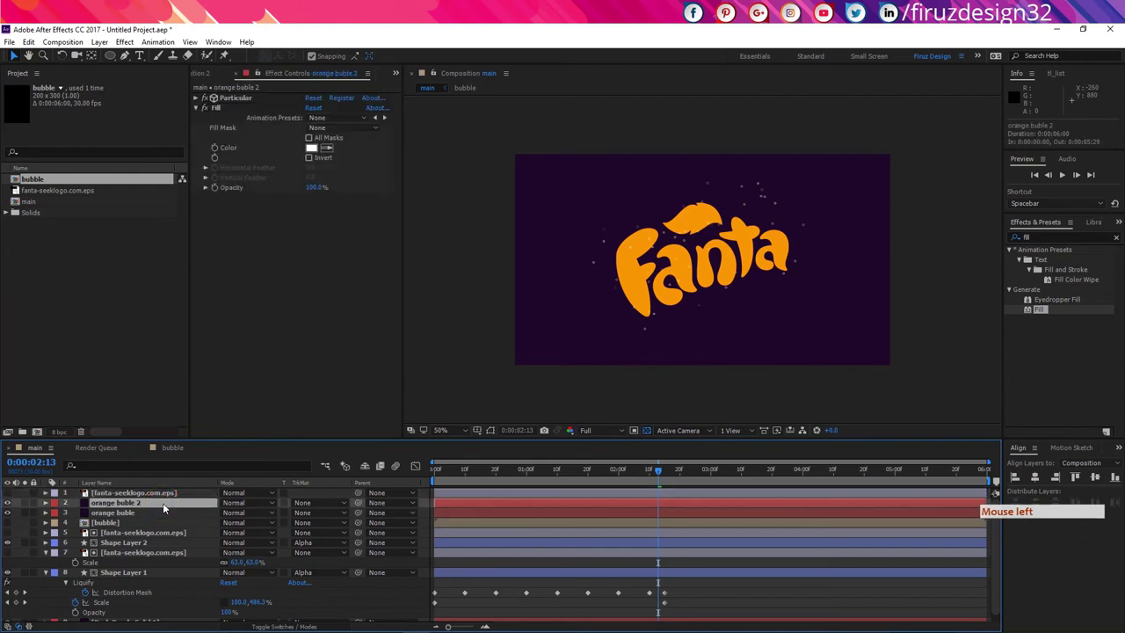
key(Return)
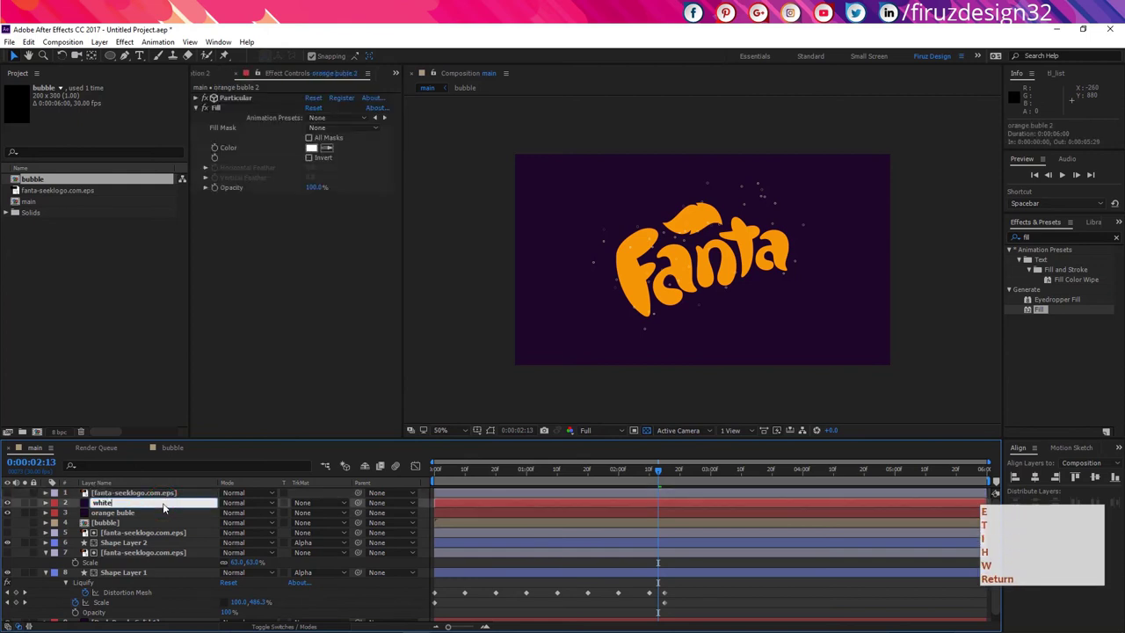
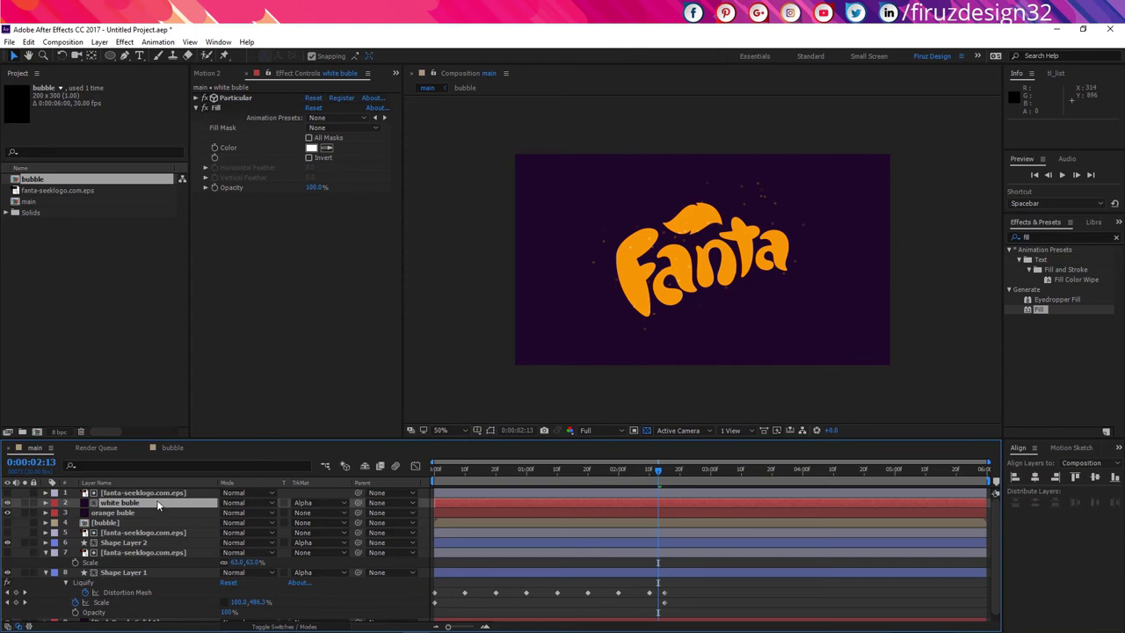
- Set the white buble layer's Opacity to 50%
click(161, 503)
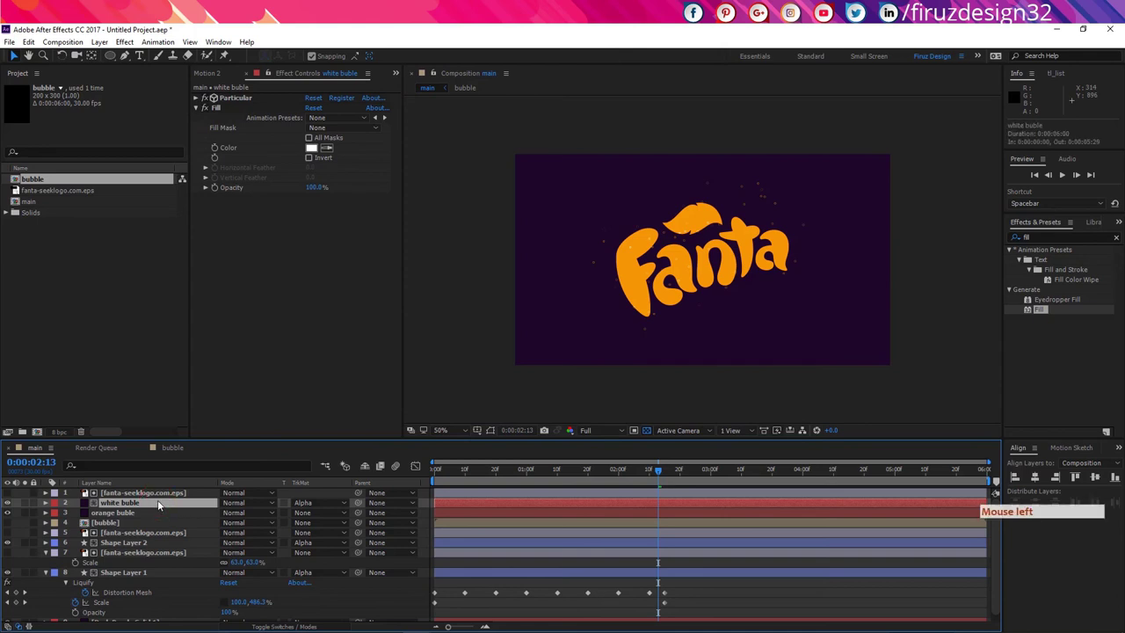
key(t)
click(178, 507)
key(t)
double_click(236, 515)
click(291, 257)
key(KP_0)
key(KP_5)
key(t)
click(291, 258)
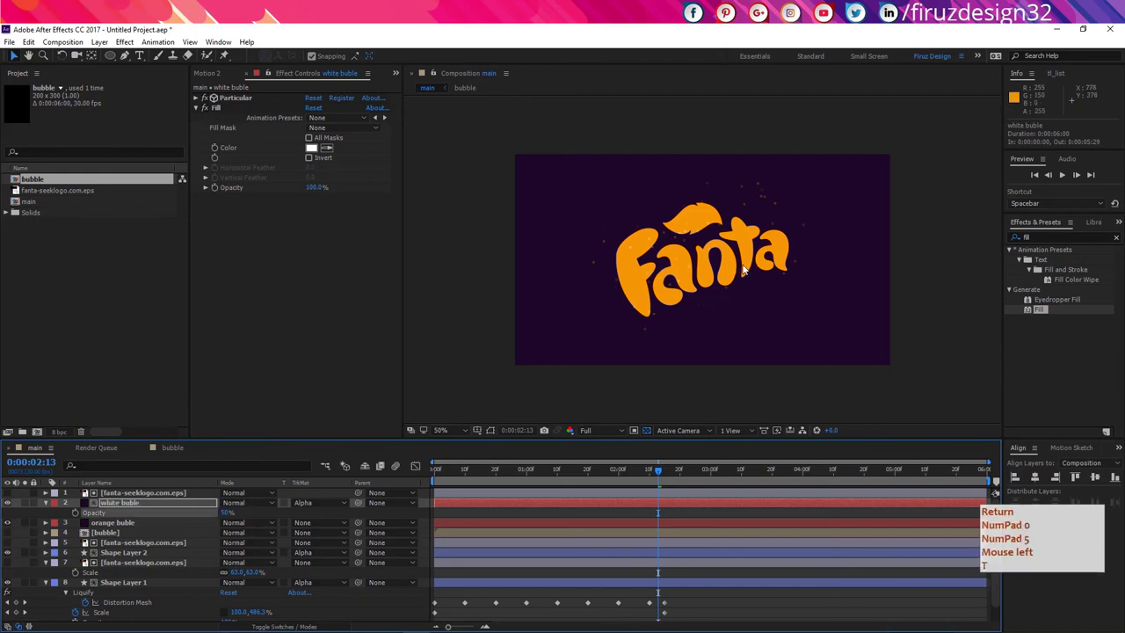
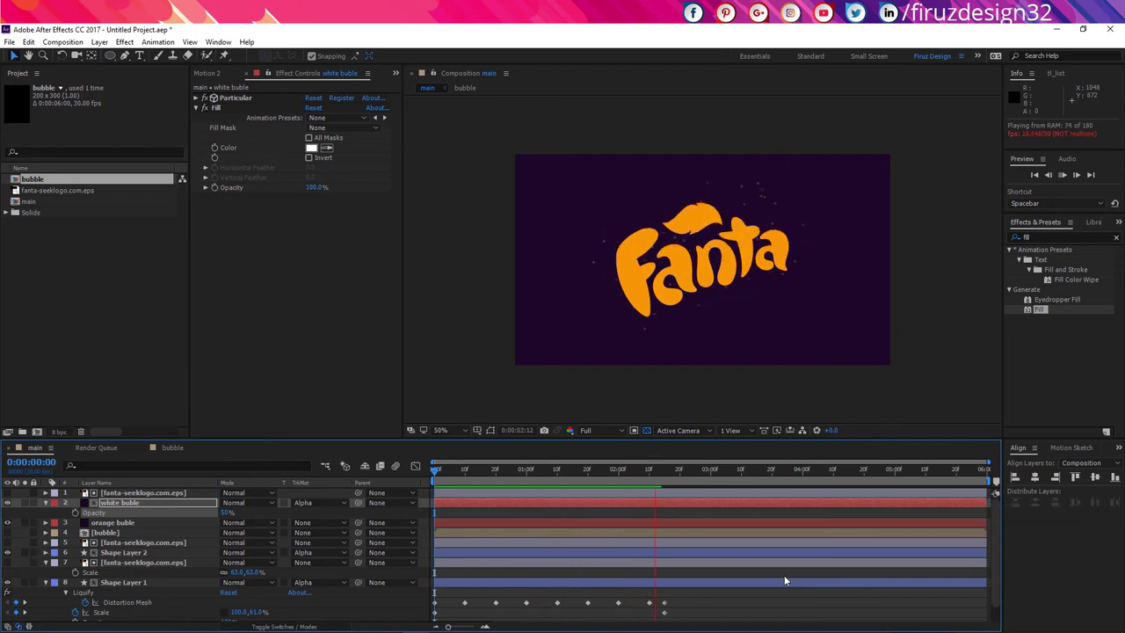
- Move the current time to about 3 seconds and preview the bubbling logo reveal
click(645, 476)
click(670, 474)
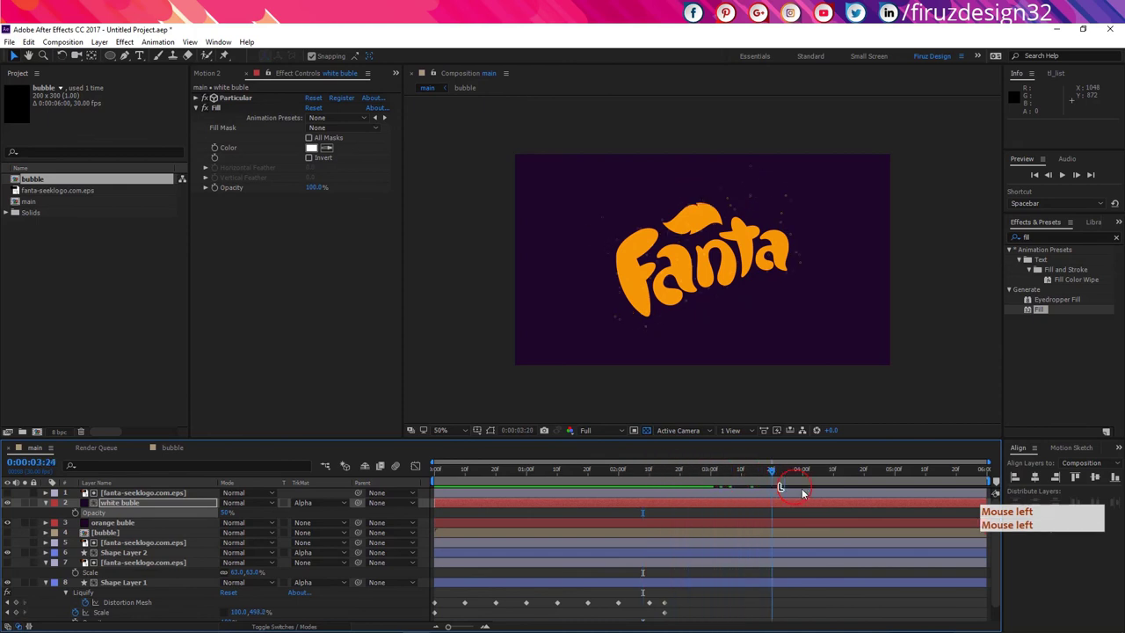
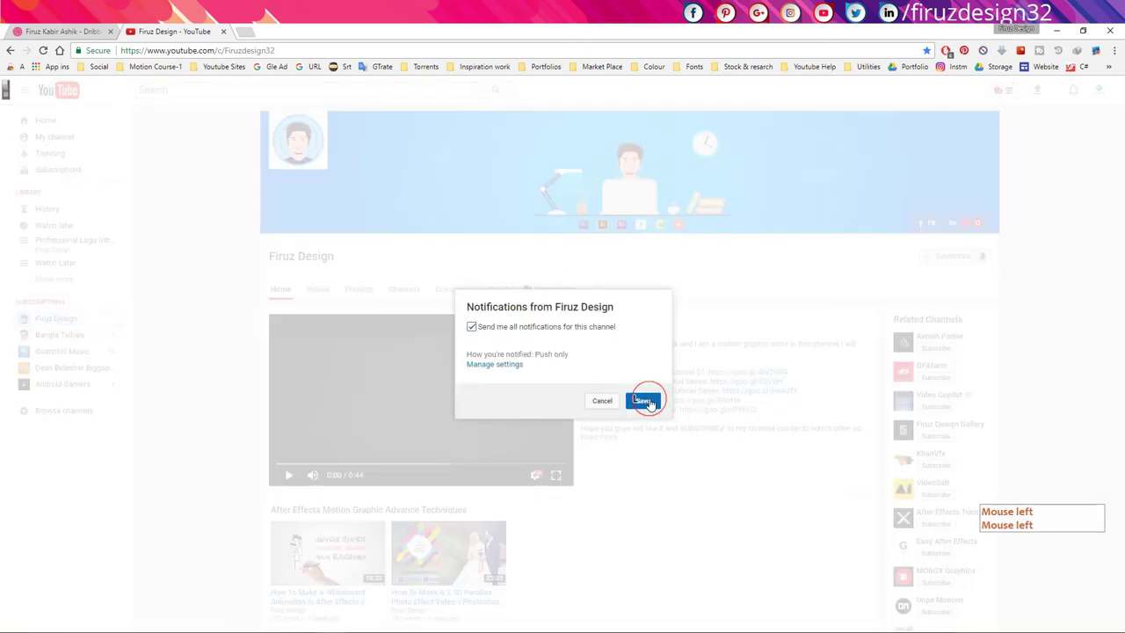
- Choose all notifications for the Firuz Design channel and save the setting
click(412, 367)
click(414, 367)
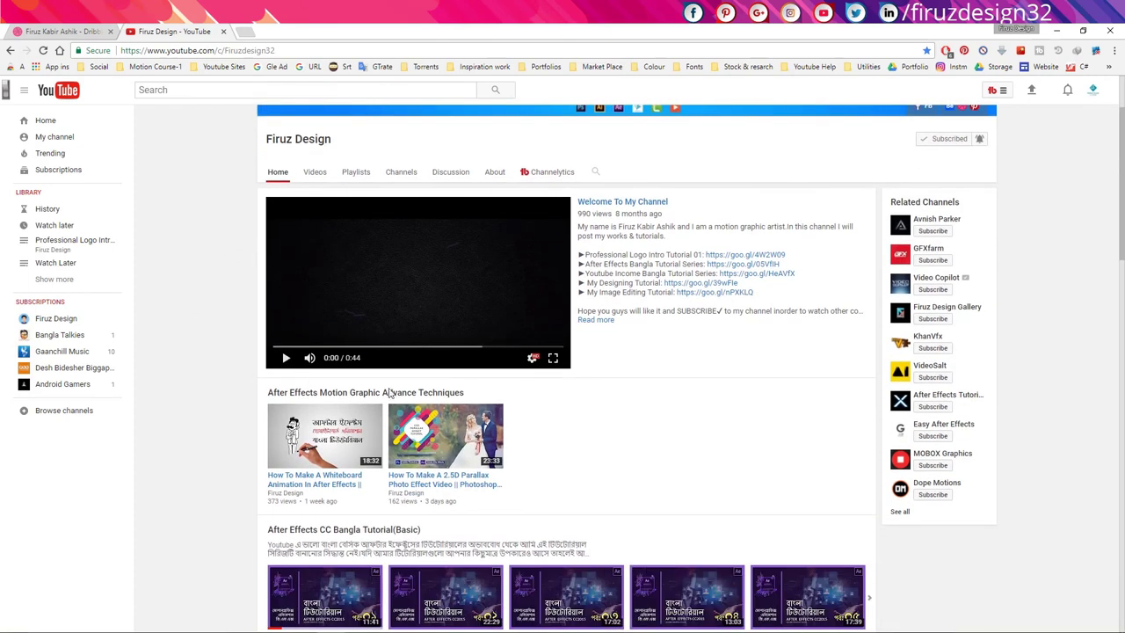